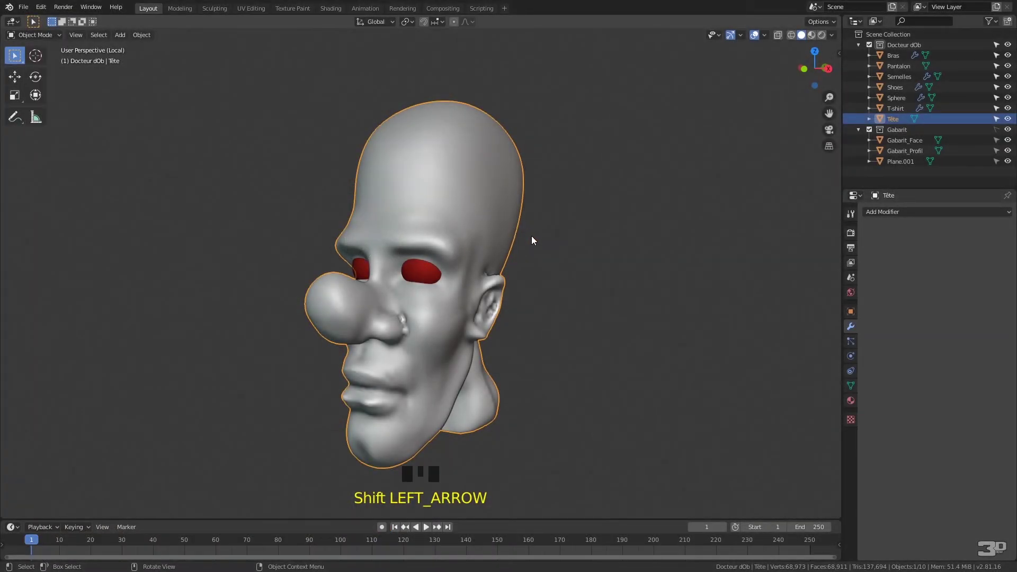
# Step: Deselect the head and orbit the viewport around to its profile view
pyautogui.click(546, 261)
pyautogui.click(544, 269)
pyautogui.moveTo(487, 233); pyautogui.dragTo(454, 203)
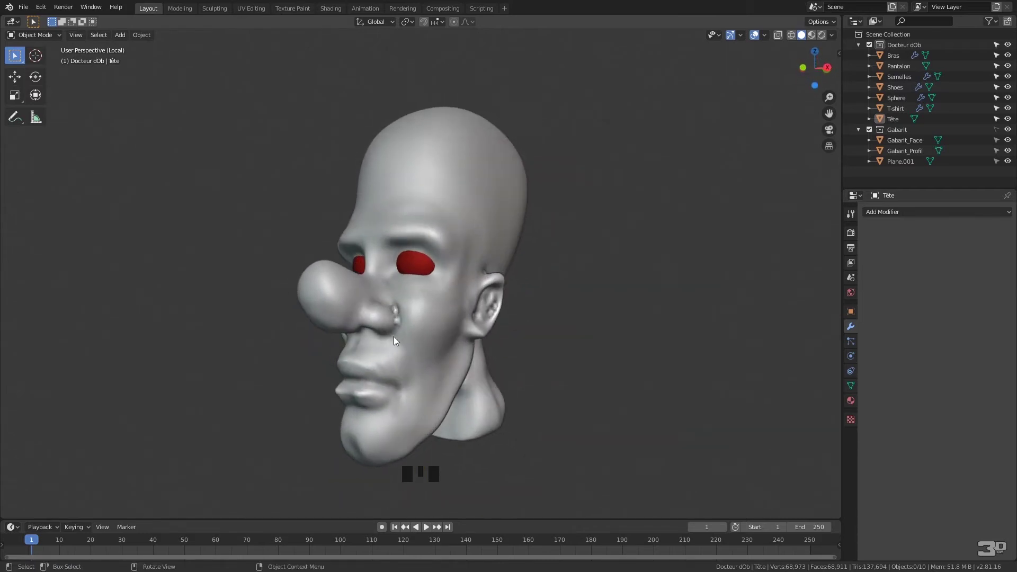
pyautogui.moveTo(560, 218); pyautogui.dragTo(575, 238)
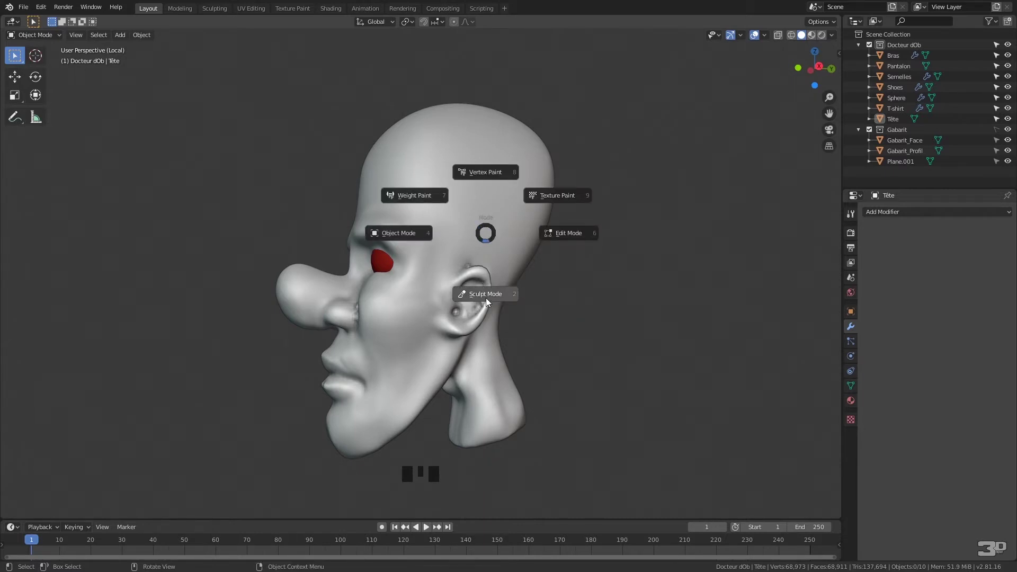
# Step: Switch the 'Tête' head into Sculpt Mode via the Ctrl+Tab mode pie
pyautogui.press('ctrl+Tab')
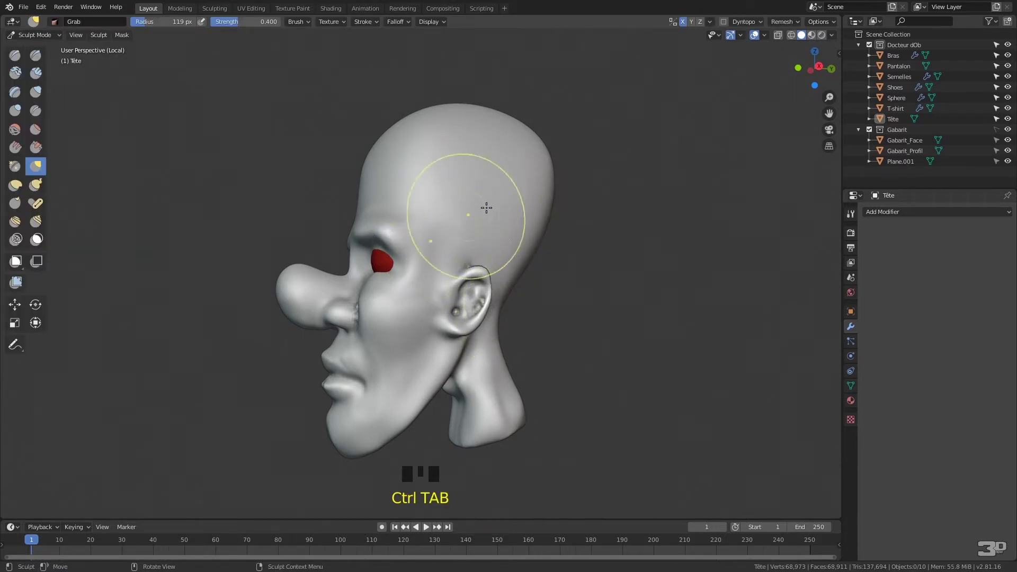
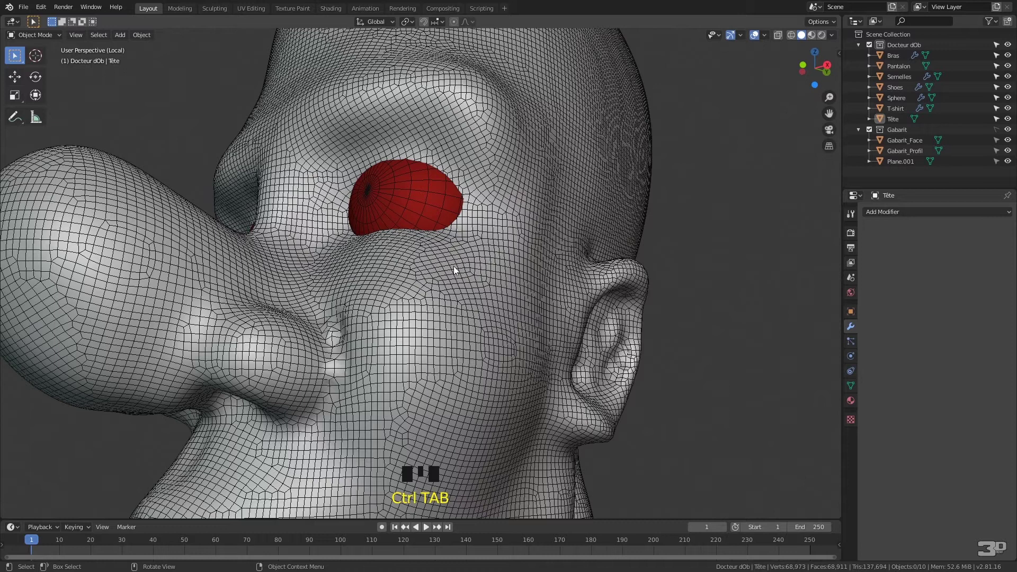
# Step: Select the red eye Sphere and add the 'Tête' head to the selection
pyautogui.click(464, 261)
pyautogui.click(430, 199)
pyautogui.click(456, 287)
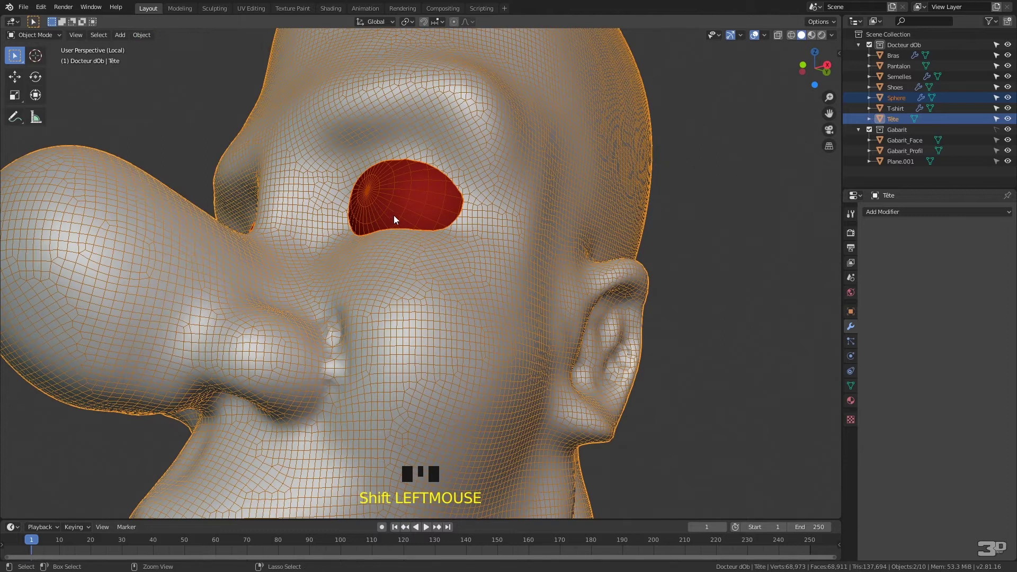
# Step: Join the eye sphere into the head, voxel remesh it and hide the wireframe overlay
pyautogui.press('ctrl+j')
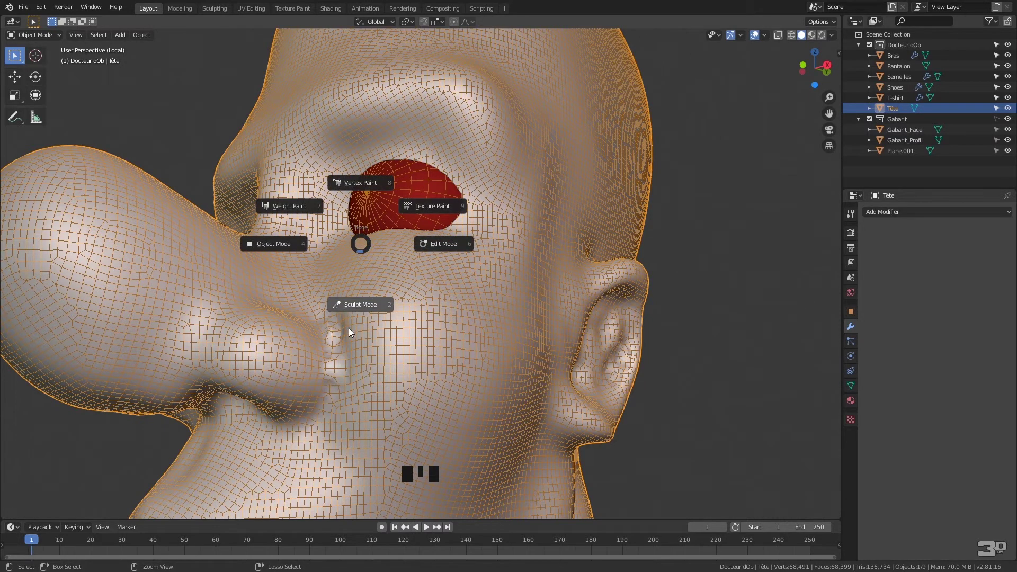
pyautogui.press('ctrl+Tab')
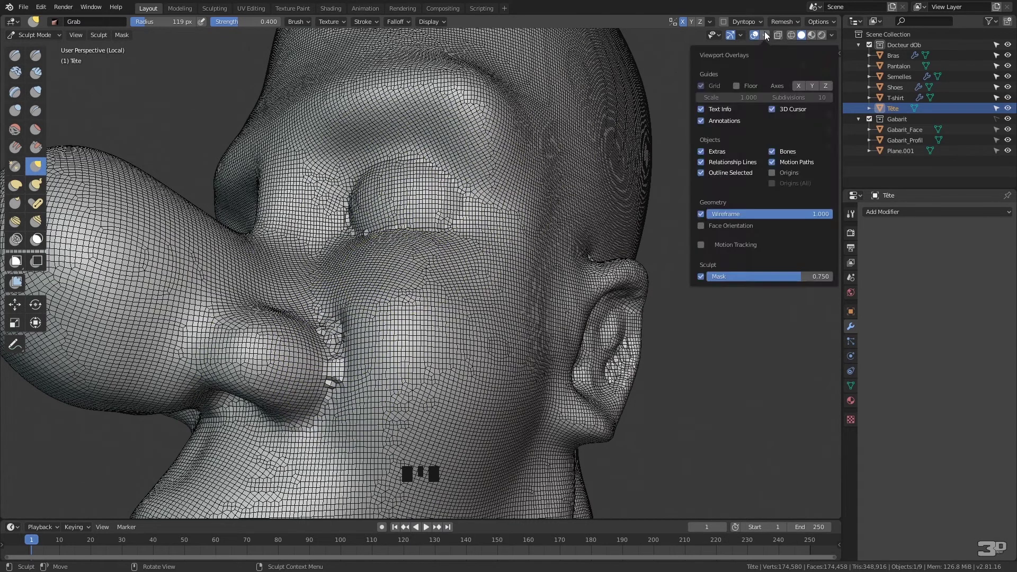
pyautogui.moveTo(703, 215); pyautogui.dragTo(361, 272)
# Step: Shade the head smooth in Object Mode and return to Sculpt Mode
pyautogui.press('ctrl+Tab')
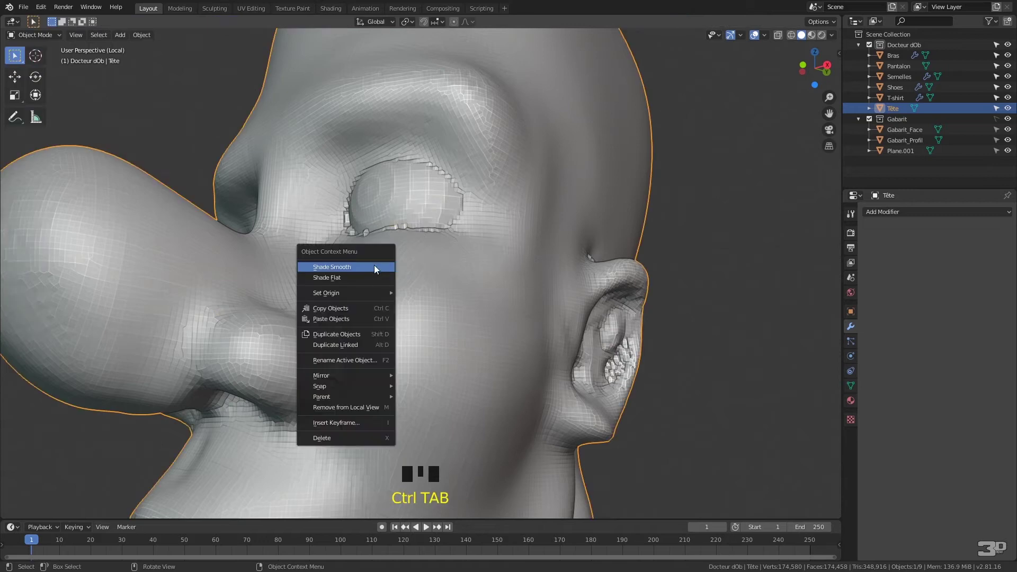
pyautogui.moveTo(365, 261); pyautogui.dragTo(428, 346)
pyautogui.press('ctrl+Tab')
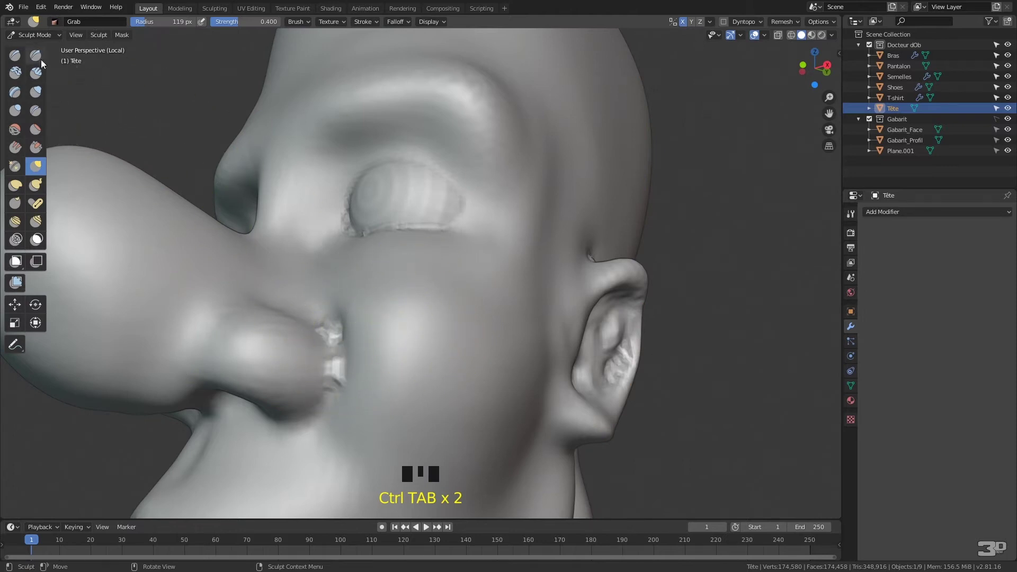
# Step: Orbit beneath the nose and activate the Draw Sharp brush
pyautogui.moveTo(45, 62); pyautogui.dragTo(307, 336)
pyautogui.moveTo(307, 336); pyautogui.dragTo(321, 321)
pyautogui.moveTo(321, 321); pyautogui.dragTo(341, 326)
pyautogui.moveTo(341, 326); pyautogui.dragTo(355, 301)
pyautogui.moveTo(355, 301); pyautogui.dragTo(386, 304)
pyautogui.press('ctrl+z')
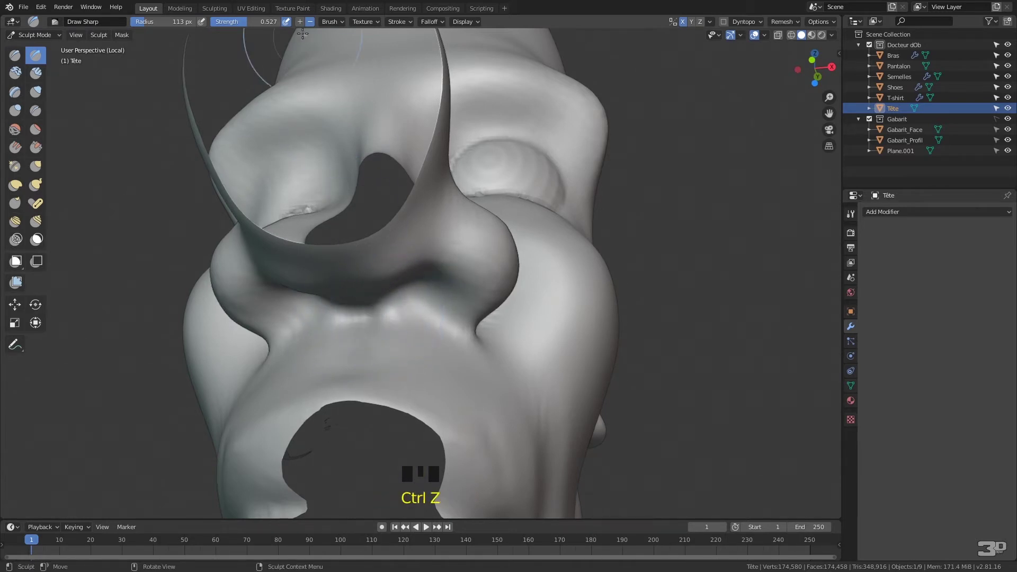
# Step: Orbit the view around the nose to inspect where it is being clipped
pyautogui.moveTo(303, 22); pyautogui.dragTo(419, 302)
pyautogui.moveTo(418, 302); pyautogui.dragTo(341, 235)
pyautogui.moveTo(341, 235); pyautogui.dragTo(391, 237)
pyautogui.moveTo(390, 237); pyautogui.dragTo(827, 106)
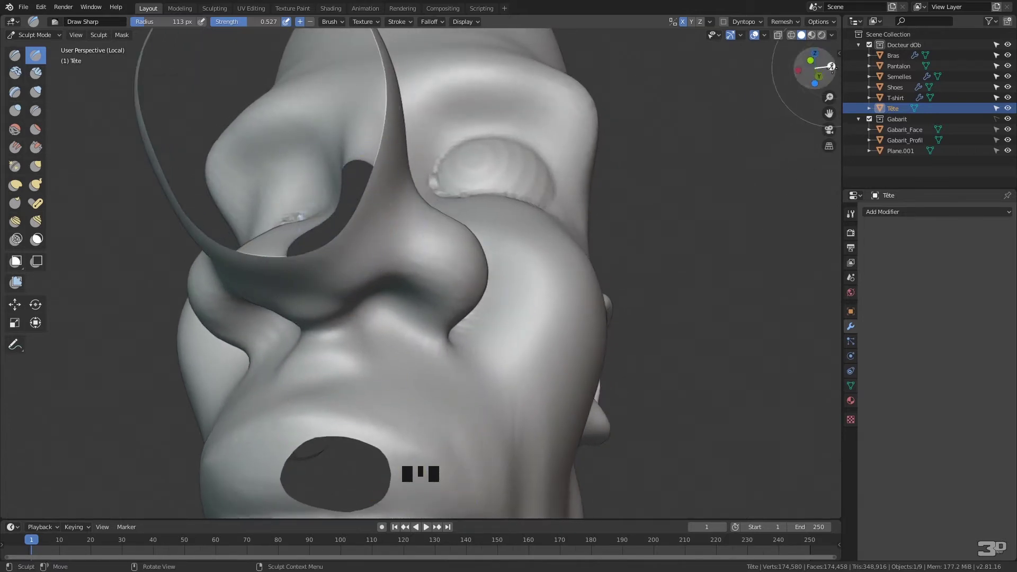
# Step: Set the view's Clip Start to 0.001 m in the N sidebar and orbit under the nose
pyautogui.press('n')
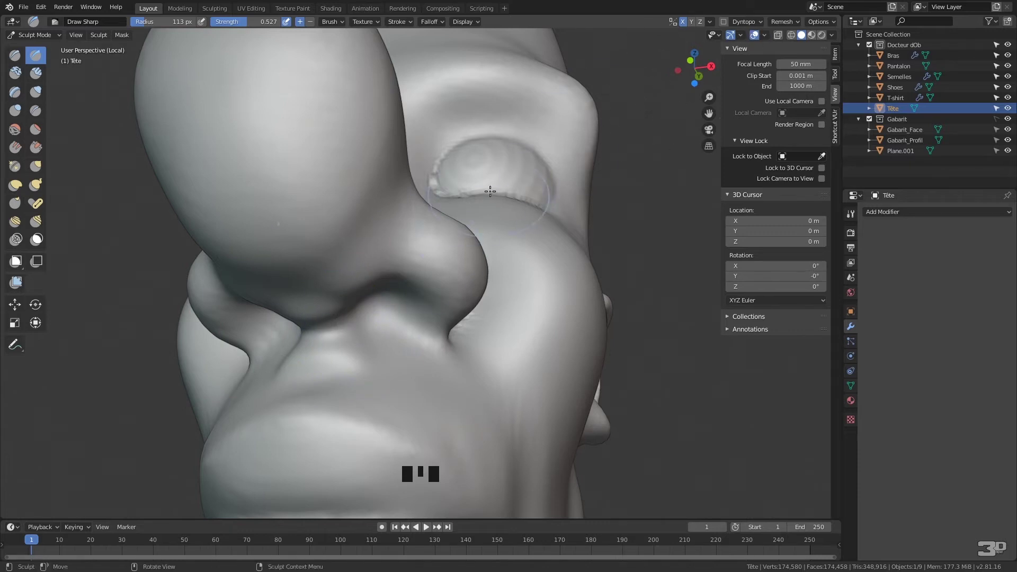
pyautogui.press('shift+z')
pyautogui.press('shift+z')
pyautogui.moveTo(397, 310); pyautogui.dragTo(459, 263)
pyautogui.moveTo(458, 263); pyautogui.dragTo(449, 275)
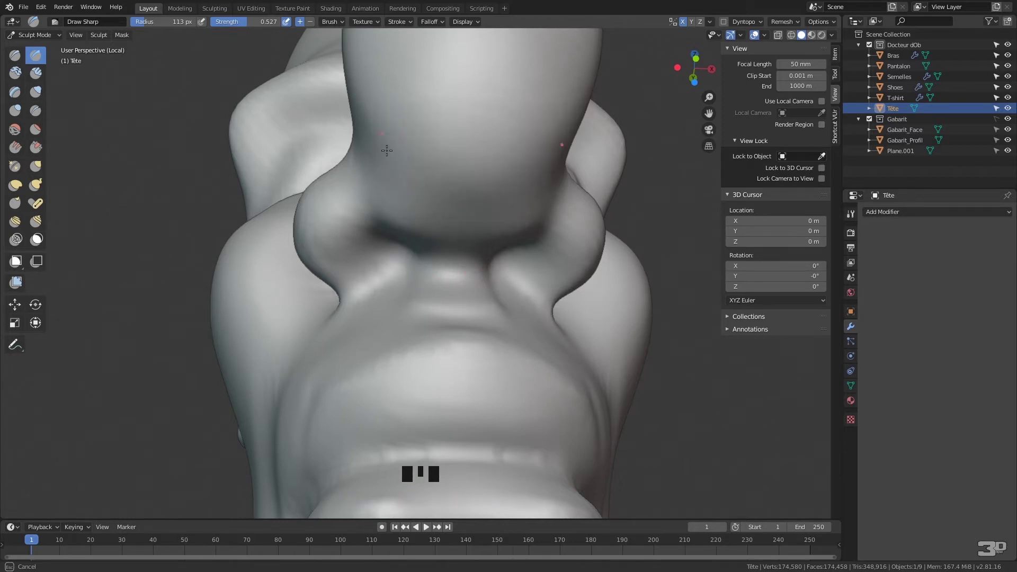
# Step: Carve and deepen the nostril openings on the underside of the nose
pyautogui.moveTo(458, 232); pyautogui.dragTo(424, 245)
pyautogui.moveTo(425, 245); pyautogui.dragTo(445, 272)
pyautogui.moveTo(445, 272); pyautogui.dragTo(466, 271)
pyautogui.moveTo(466, 271); pyautogui.dragTo(454, 238)
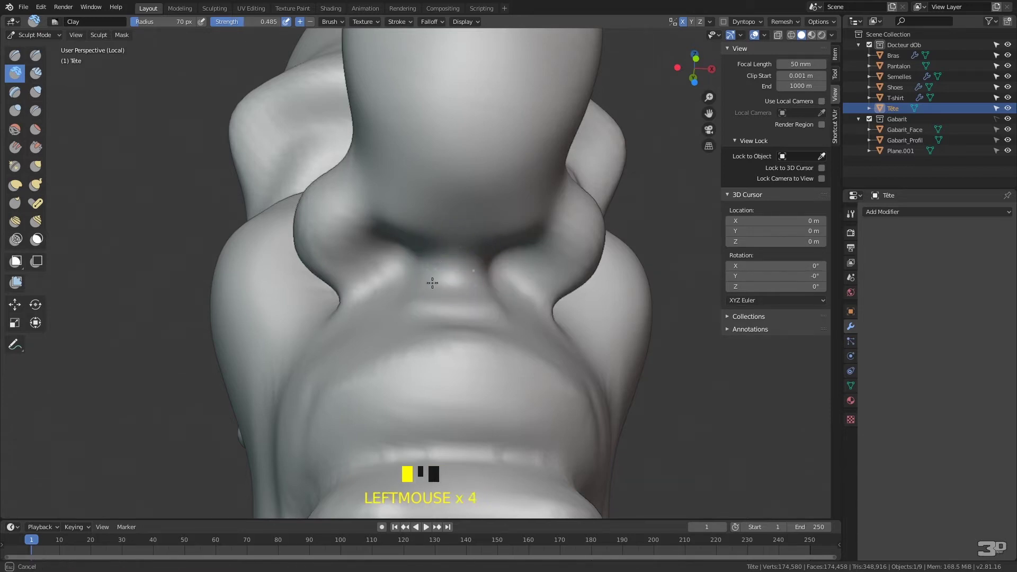
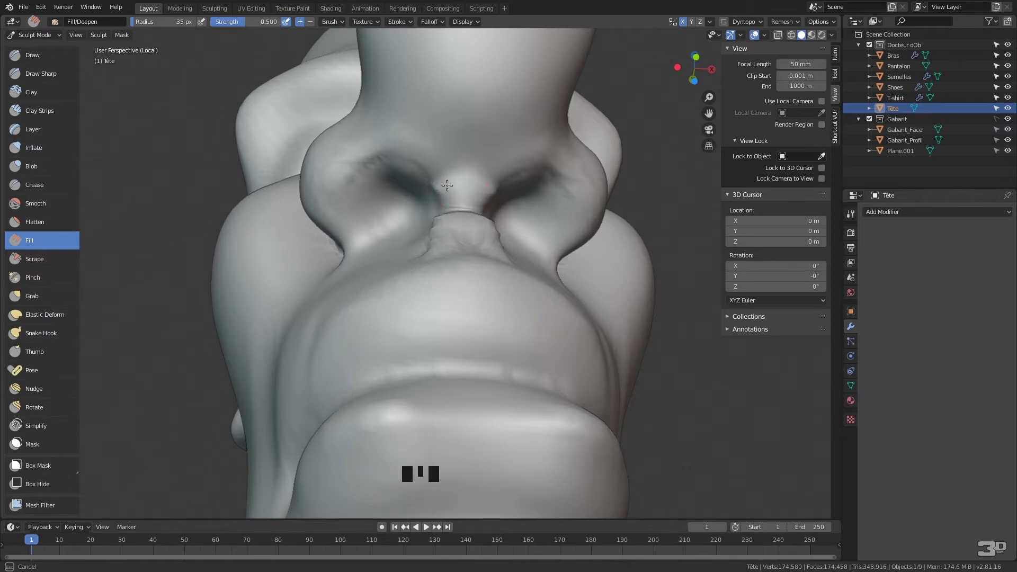
pyautogui.moveTo(488, 203); pyautogui.dragTo(317, 361)
pyautogui.moveTo(317, 361); pyautogui.dragTo(371, 350)
pyautogui.middleClick(372, 349)
# Step: Show the wireframe overlay, shade the head smooth in Object Mode and resume sculpting
pyautogui.moveTo(403, 286); pyautogui.dragTo(389, 257)
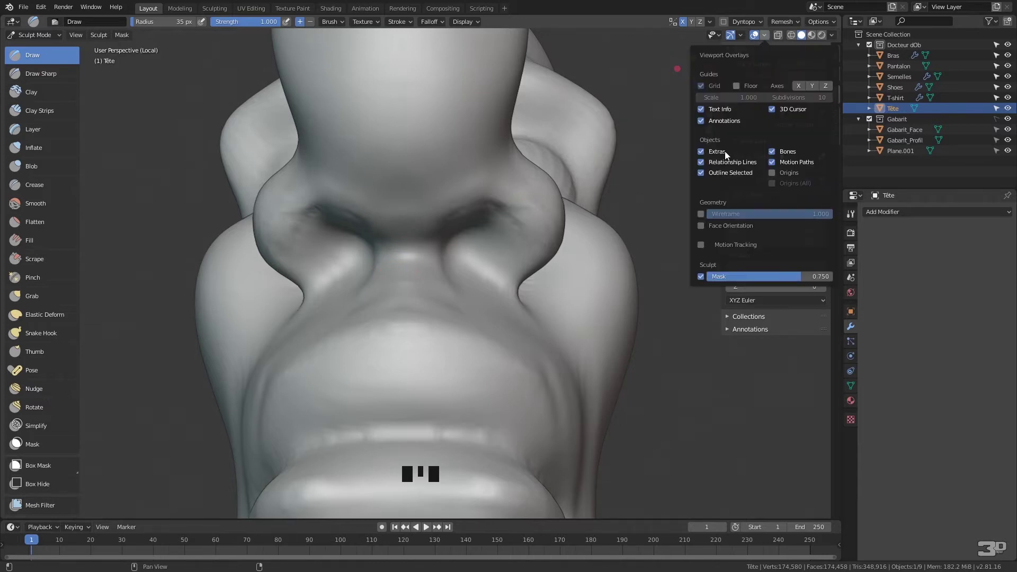
pyautogui.moveTo(705, 212); pyautogui.dragTo(445, 353)
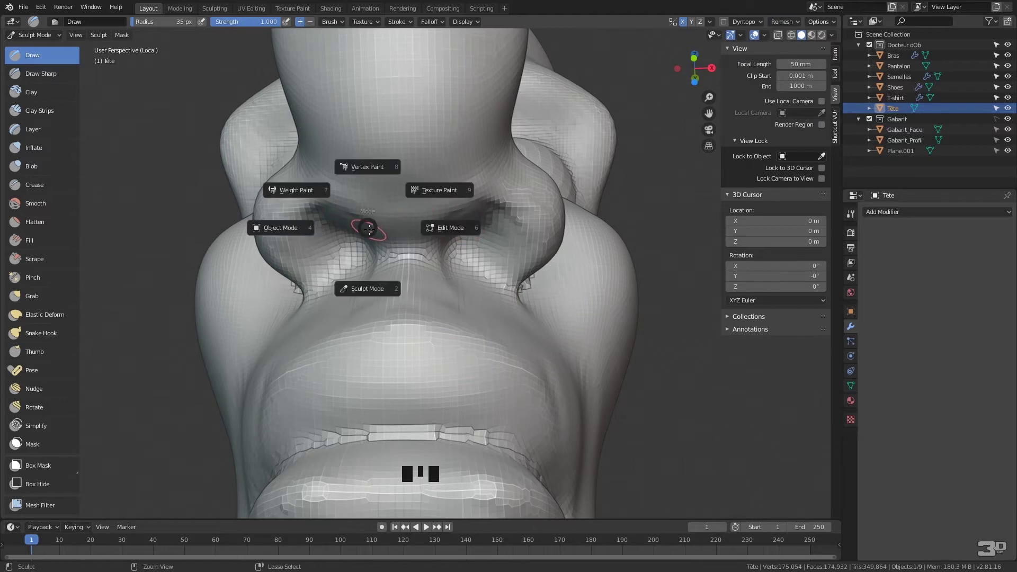
pyautogui.press('ctrl+Tab')
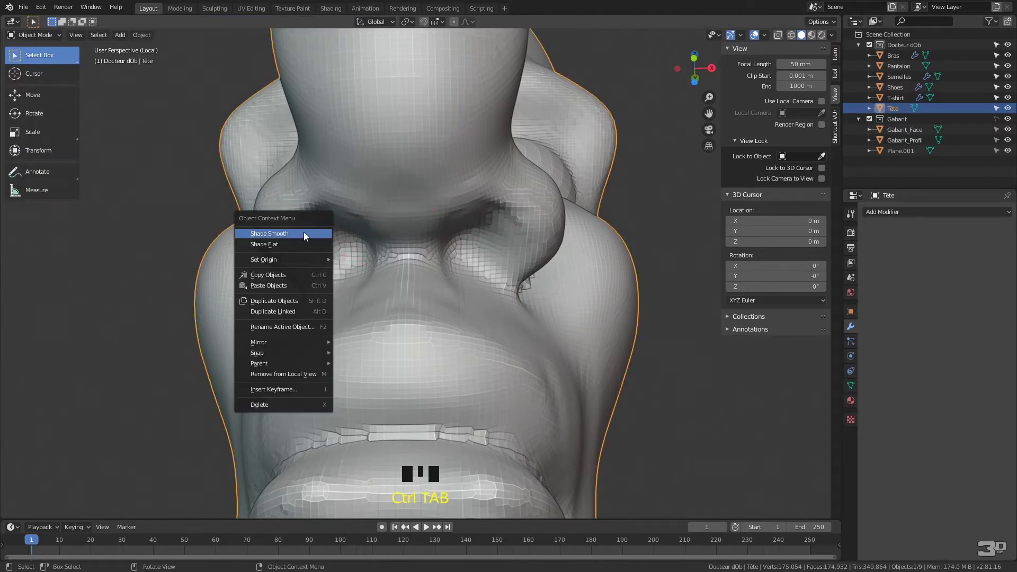
pyautogui.rightClick(313, 229)
pyautogui.press('ctrl+Tab')
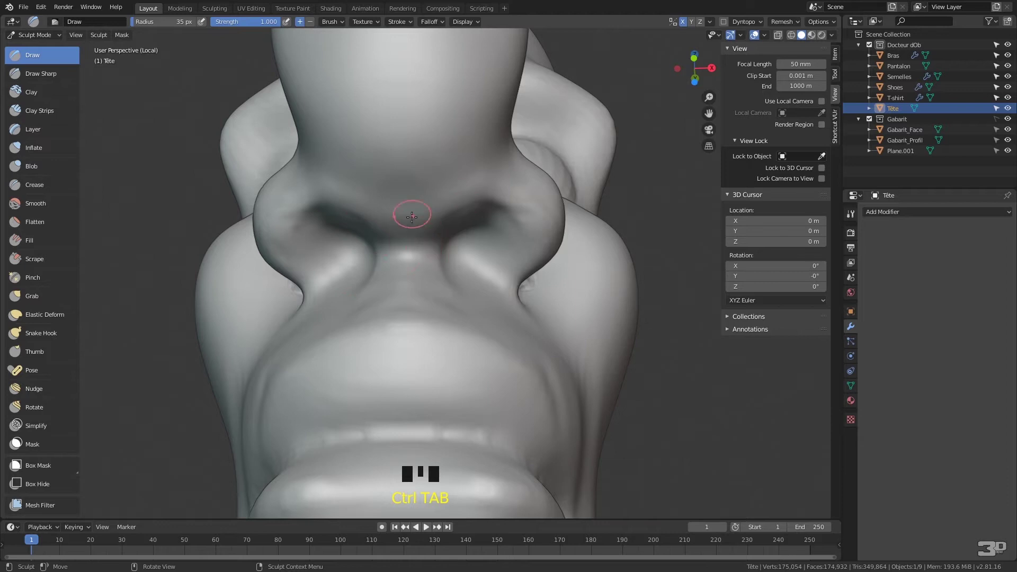
# Step: Shape the closed eyelid beside the nose with Draw brush strokes, undoing stray ones
pyautogui.moveTo(394, 249); pyautogui.dragTo(416, 234)
pyautogui.press('ctrl+z')
pyautogui.moveTo(290, 22); pyautogui.dragTo(454, 256)
pyautogui.moveTo(454, 256); pyautogui.dragTo(290, 387)
pyautogui.moveTo(290, 388); pyautogui.dragTo(309, 359)
pyautogui.press('ctrl+z')
pyautogui.moveTo(331, 339); pyautogui.dragTo(359, 315)
pyautogui.moveTo(359, 316); pyautogui.dragTo(412, 279)
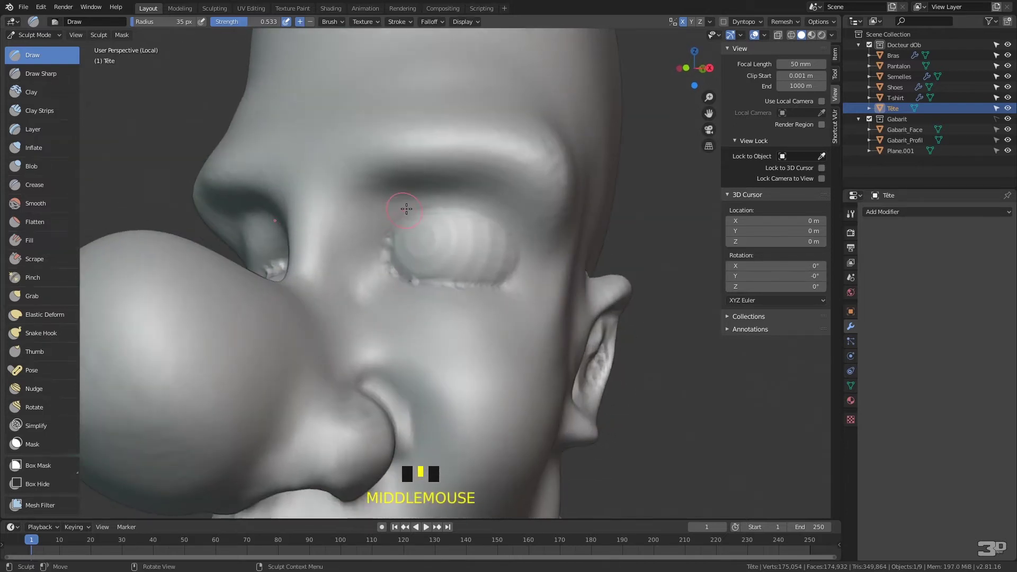
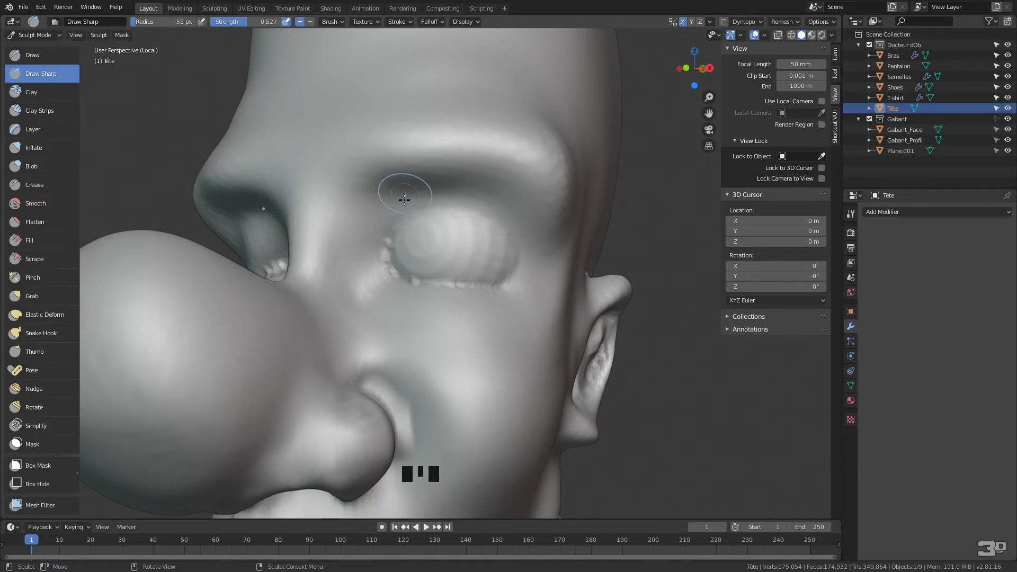
# Step: Enlarge the Draw Sharp radius and strength, then carve the crease along the closed eyelid
pyautogui.press('f')
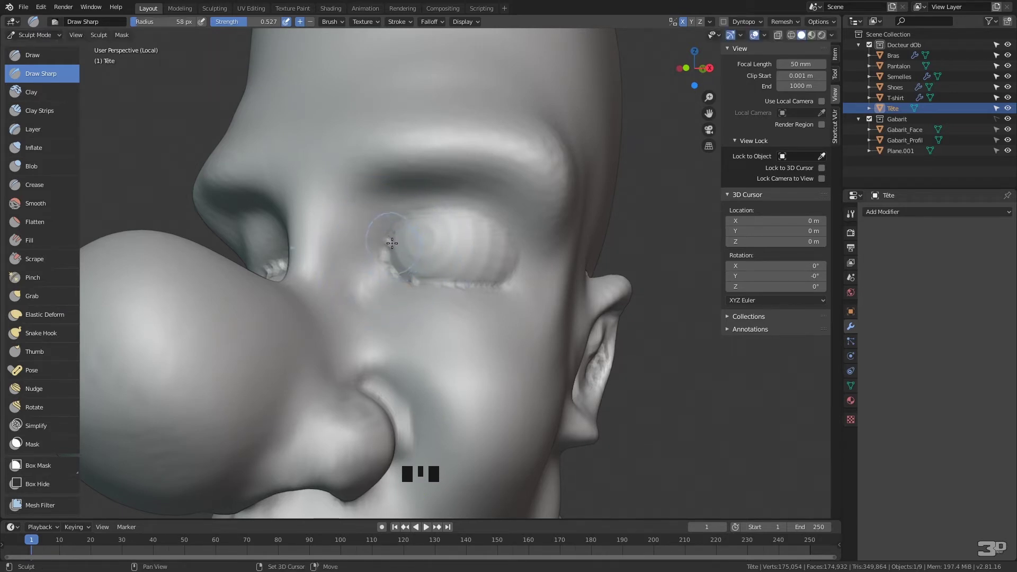
pyautogui.press('shift+f')
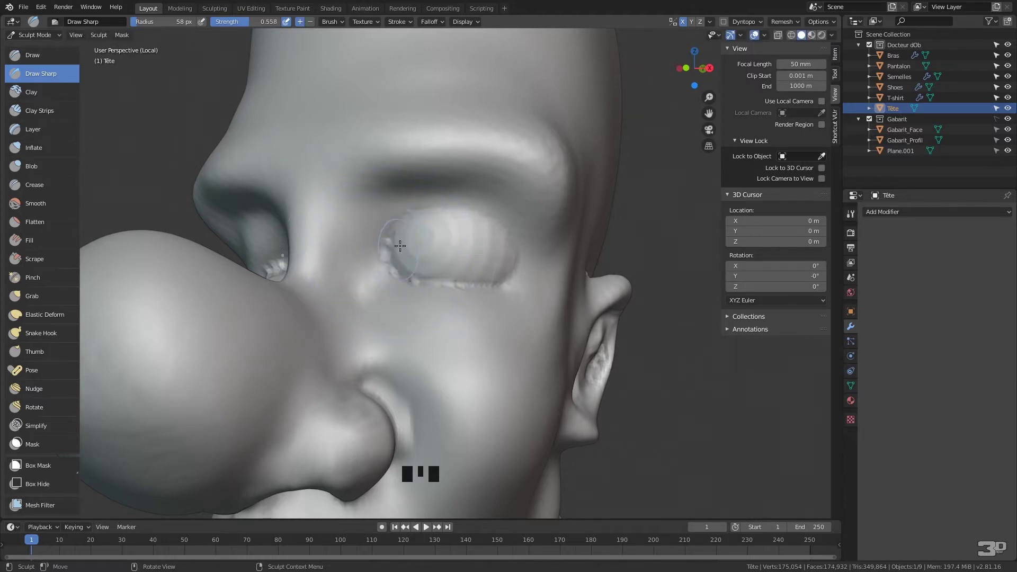
pyautogui.moveTo(399, 218); pyautogui.dragTo(562, 244)
pyautogui.moveTo(561, 244); pyautogui.dragTo(61, 303)
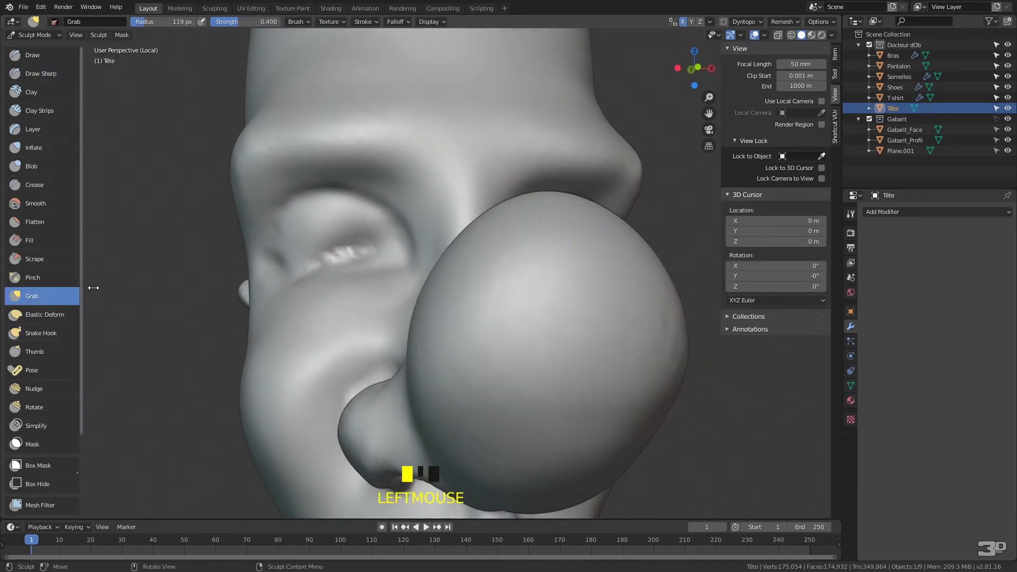
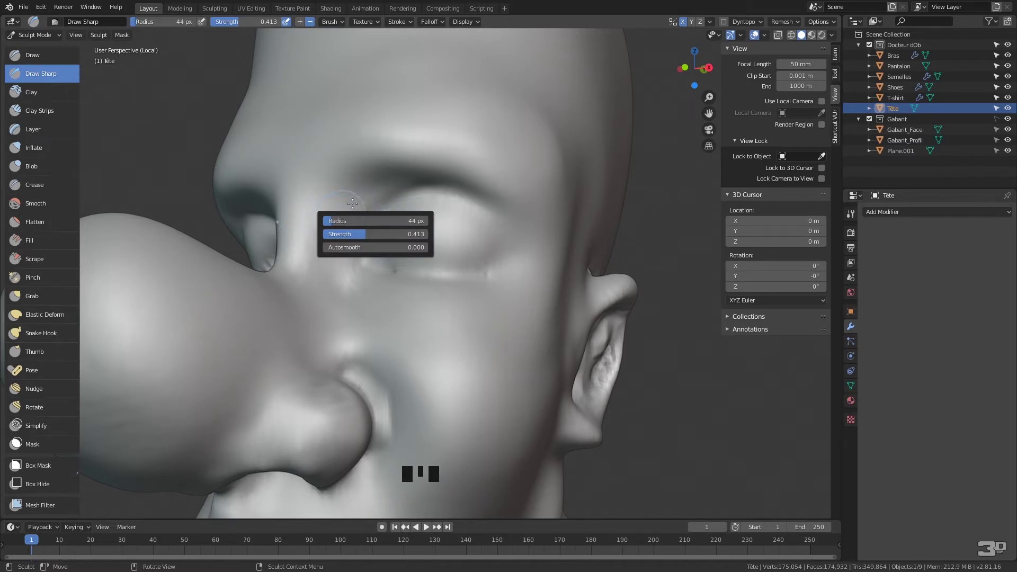
# Step: Refine the eyelid crease near the nose with the Draw brush, undoing a stray stroke
pyautogui.moveTo(389, 179); pyautogui.dragTo(458, 177)
pyautogui.press('ctrl+z')
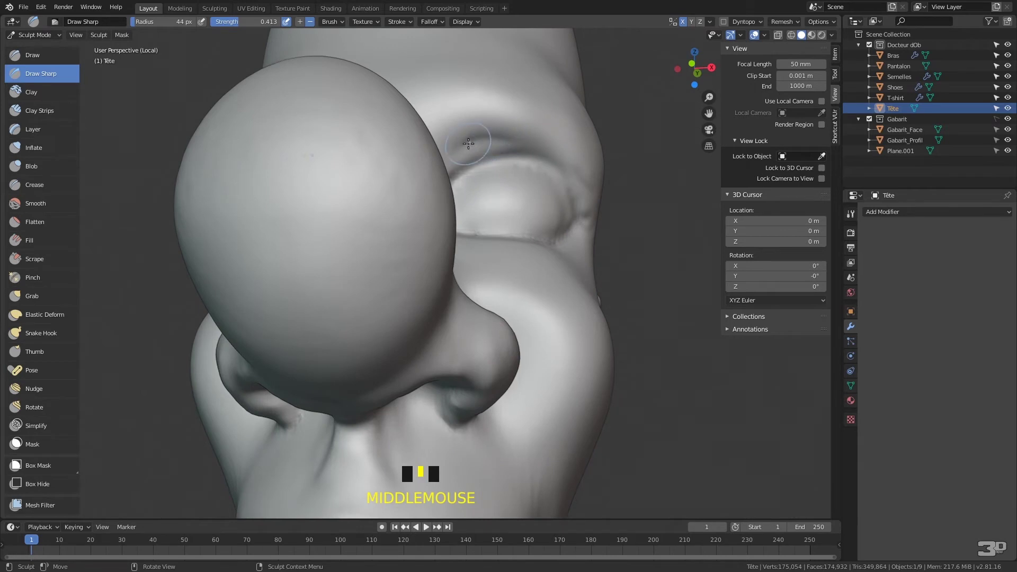
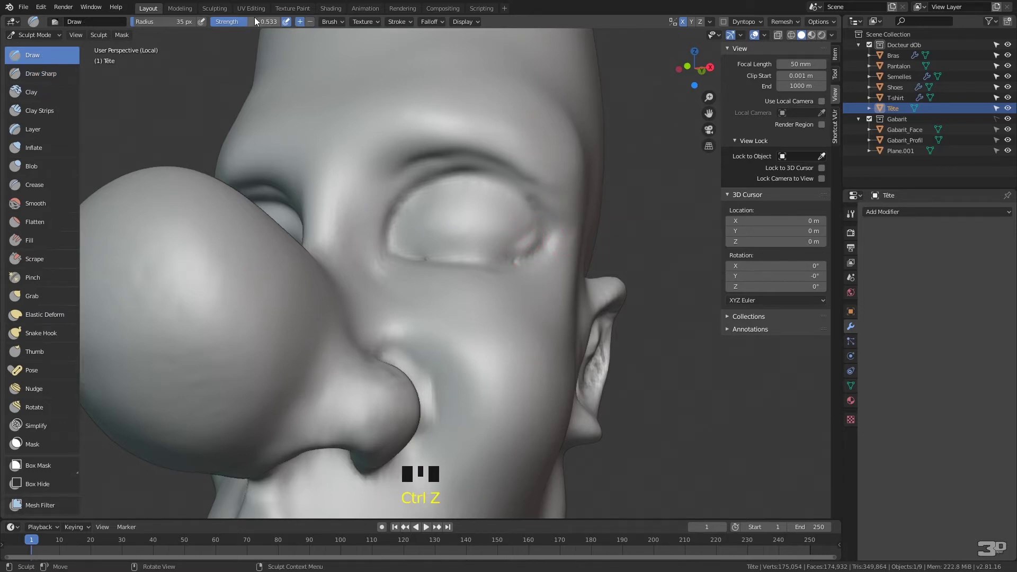
pyautogui.moveTo(243, 23); pyautogui.dragTo(514, 133)
pyautogui.moveTo(514, 133); pyautogui.dragTo(439, 115)
# Step: Build a brow ridge and forehead folds above the closed eye at 68 px radius, 0.248 strength
pyautogui.moveTo(440, 115); pyautogui.dragTo(485, 132)
pyautogui.moveTo(485, 133); pyautogui.dragTo(436, 119)
pyautogui.moveTo(435, 119); pyautogui.dragTo(577, 226)
pyautogui.press('ctrl+z')
pyautogui.press('ctrl+z')
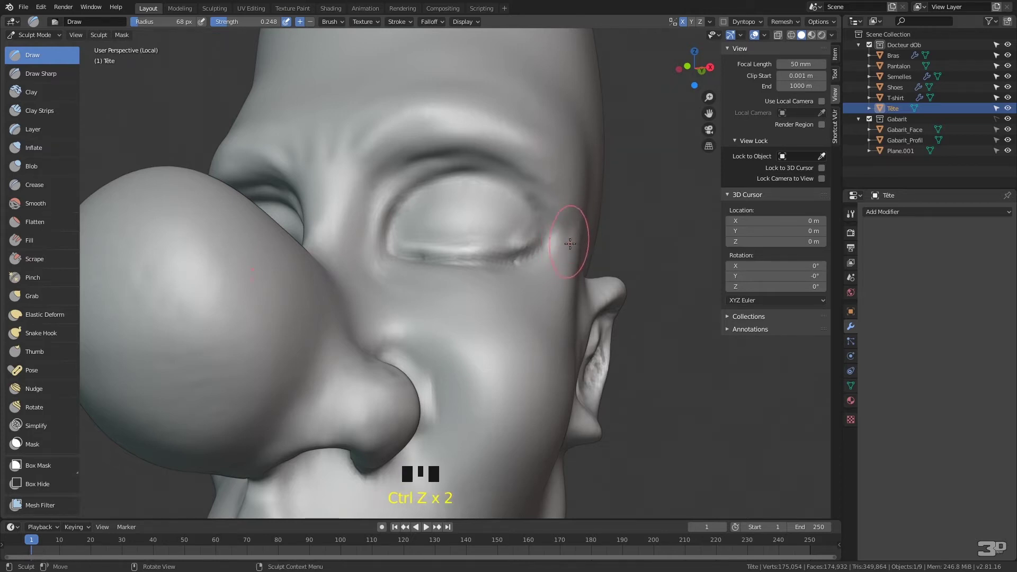
# Step: Shape the cheek and temple area beside the closed eye with the Fill brush
pyautogui.moveTo(591, 240); pyautogui.dragTo(574, 231)
pyautogui.moveTo(574, 231); pyautogui.dragTo(577, 243)
pyautogui.moveTo(578, 243); pyautogui.dragTo(474, 240)
pyautogui.moveTo(475, 240); pyautogui.dragTo(377, 100)
pyautogui.moveTo(376, 100); pyautogui.dragTo(380, 114)
pyautogui.moveTo(381, 114); pyautogui.dragTo(311, 131)
pyautogui.moveTo(312, 131); pyautogui.dragTo(415, 110)
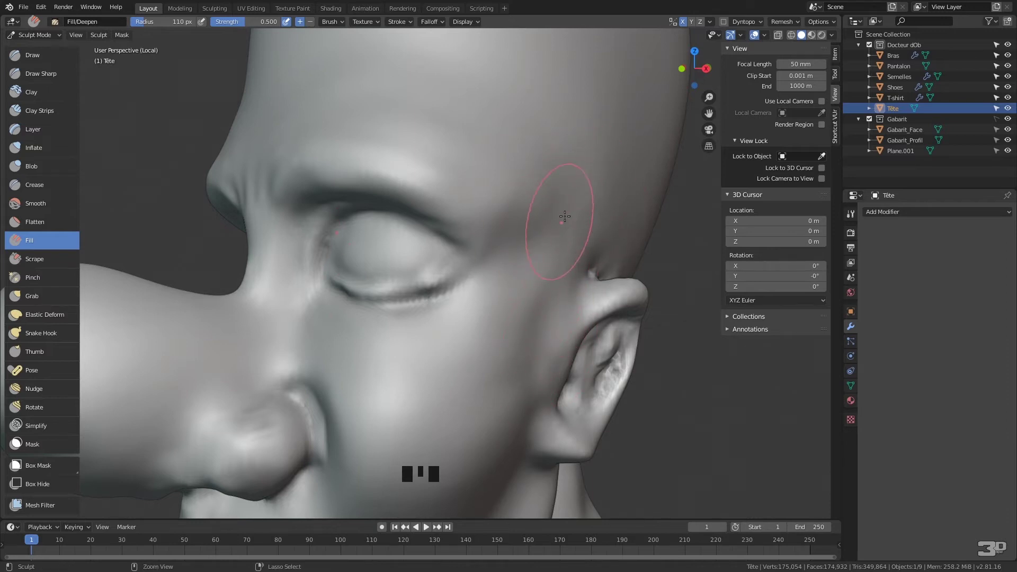
# Step: Fill out the rounded cheek beneath the closed eye at 110 px radius and 0.5 strength
pyautogui.moveTo(569, 178); pyautogui.dragTo(511, 260)
pyautogui.moveTo(510, 259); pyautogui.dragTo(566, 300)
pyautogui.moveTo(565, 300); pyautogui.dragTo(577, 262)
pyautogui.press('ctrl+=')
pyautogui.press('ctrl+=')
pyautogui.press('ctrl+-')
pyautogui.press('ctrl+-')
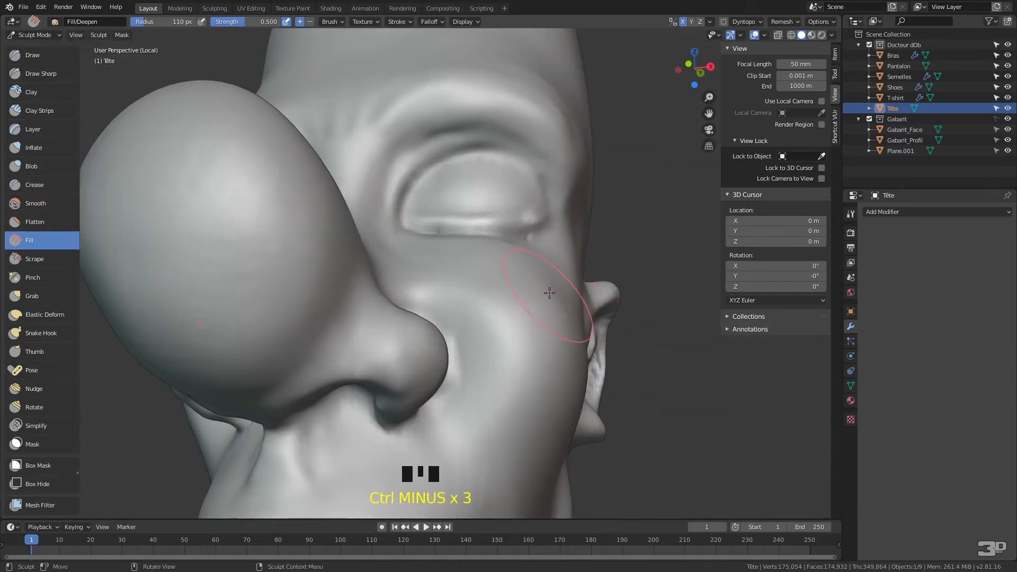
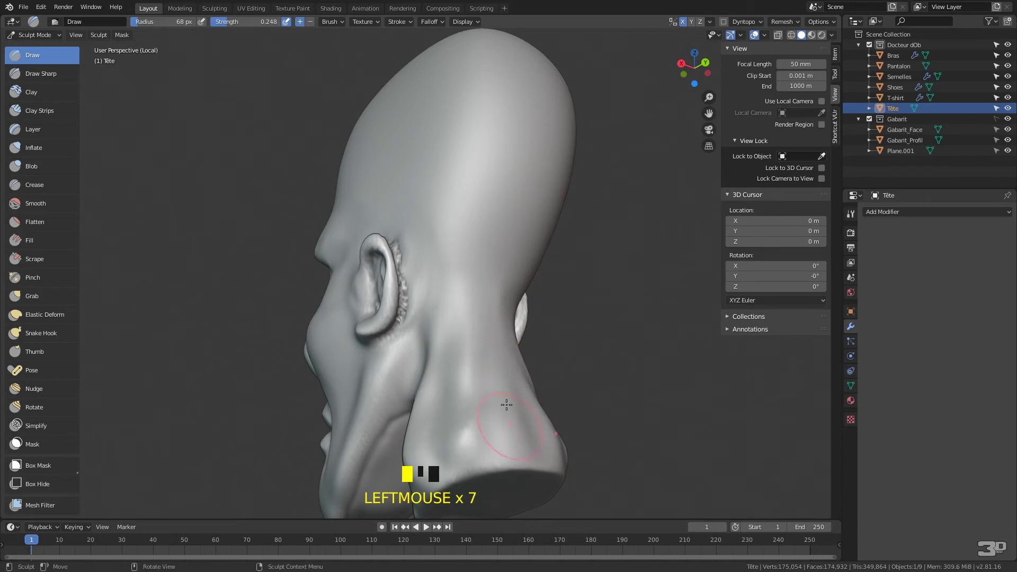
# Step: From the back view, raise a soft Draw-brush ridge at the nape between both ears
pyautogui.middleClick(507, 396)
pyautogui.moveTo(431, 431); pyautogui.dragTo(444, 380)
pyautogui.press('ctrl+z')
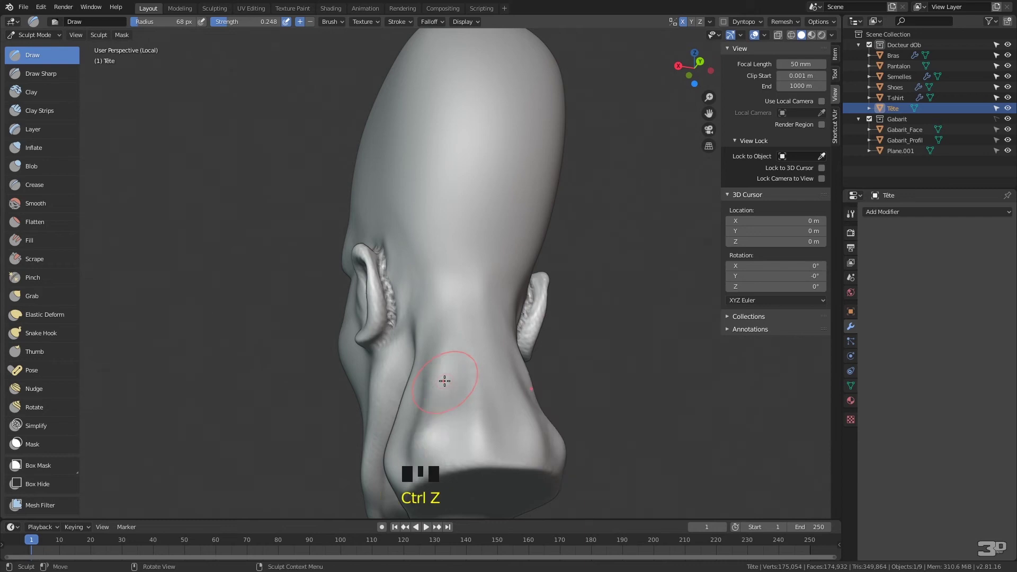
pyautogui.moveTo(425, 423); pyautogui.dragTo(428, 425)
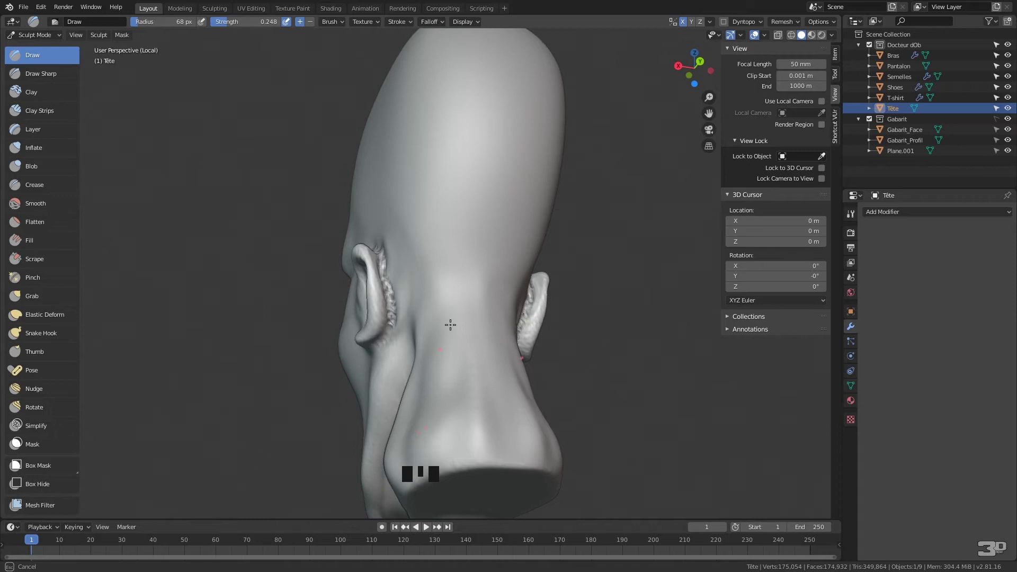
pyautogui.moveTo(433, 405); pyautogui.dragTo(455, 278)
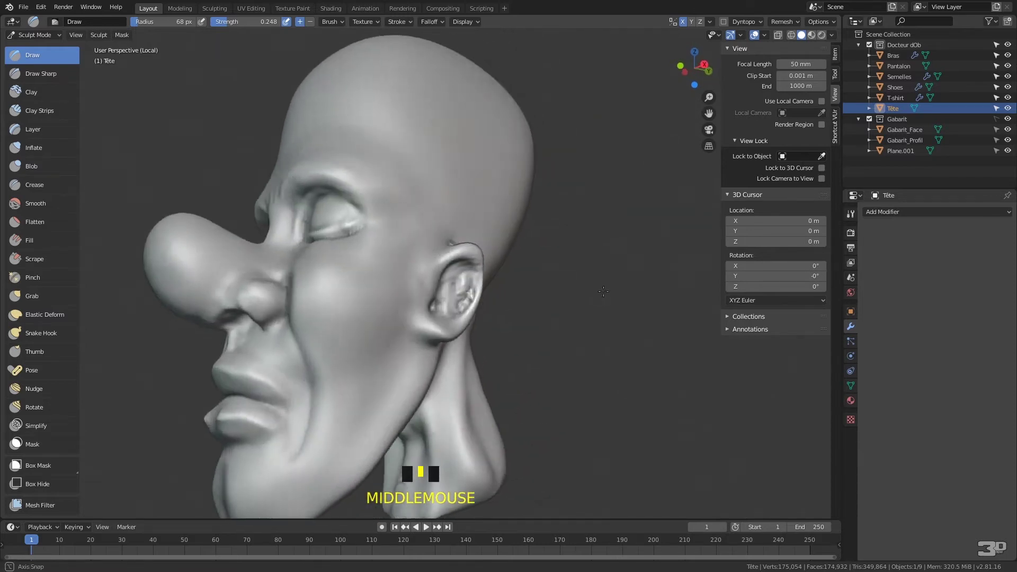
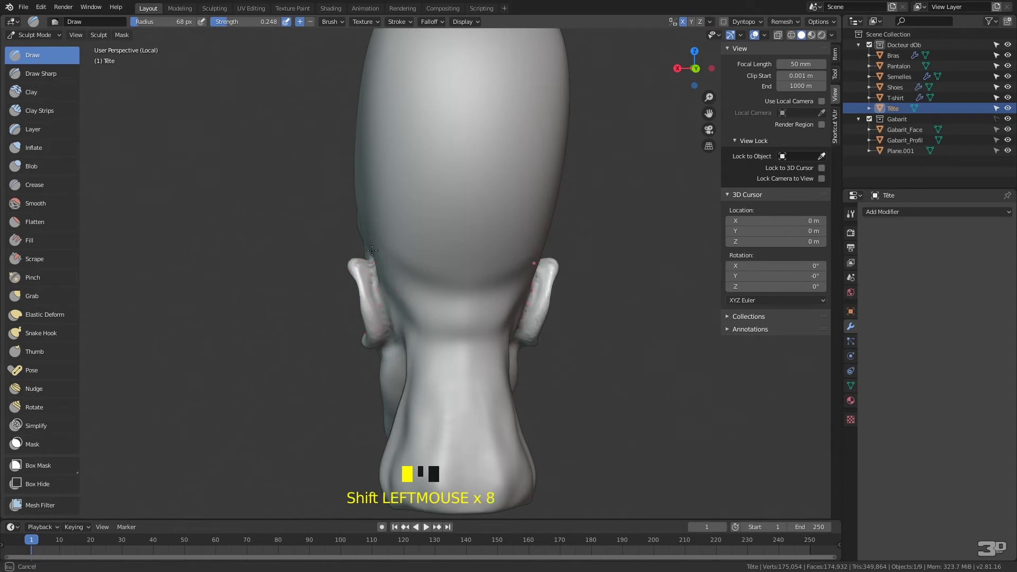
# Step: Switch to Draw Sharp at 44 px and 0.413 strength and carve detail behind the ear
pyautogui.moveTo(409, 329); pyautogui.dragTo(377, 307)
pyautogui.click(377, 307)
pyautogui.click(386, 295)
pyautogui.moveTo(411, 243); pyautogui.dragTo(410, 248)
pyautogui.moveTo(410, 248); pyautogui.dragTo(456, 255)
# Step: Trace a faint Draw Sharp crease along the back of the neck below the ear
pyautogui.middleClick(456, 255)
pyautogui.moveTo(388, 211); pyautogui.dragTo(408, 246)
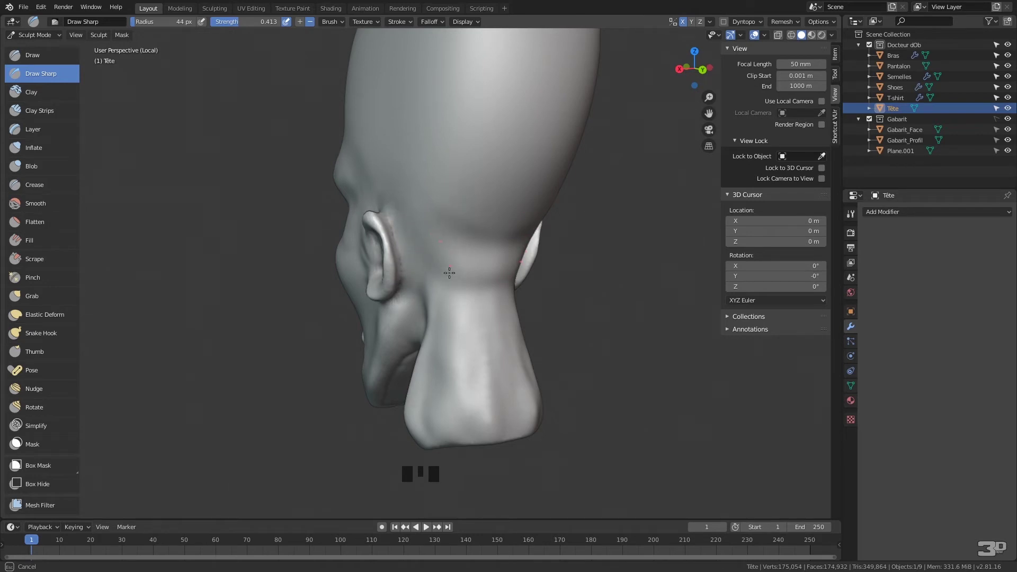
pyautogui.moveTo(441, 387); pyautogui.dragTo(470, 299)
pyautogui.press('ctrl+z')
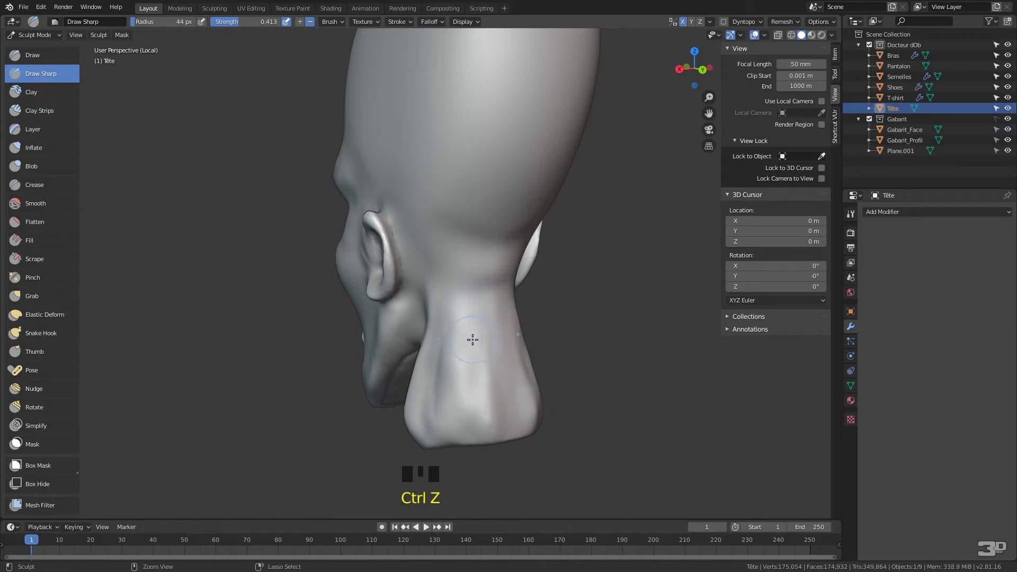
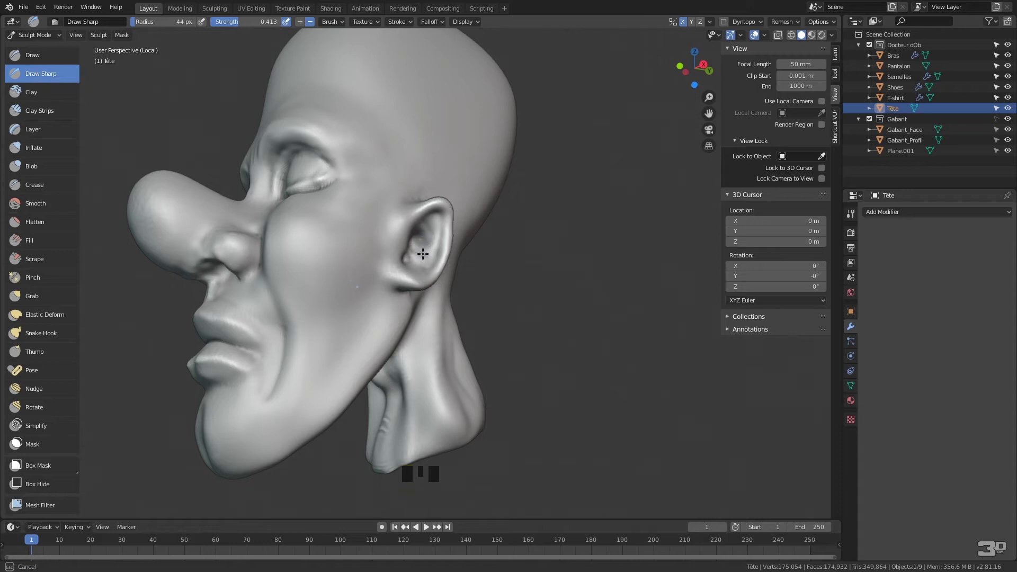
# Step: Build up the ear's rim and inner folds with the Blob brush at 35 px, 0.5 strength
pyautogui.middleClick(431, 246)
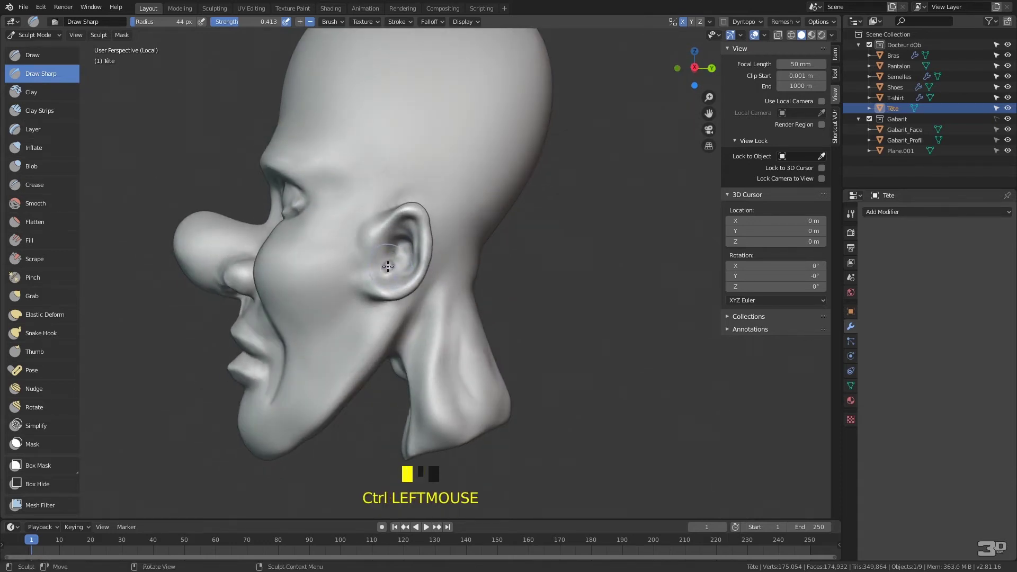
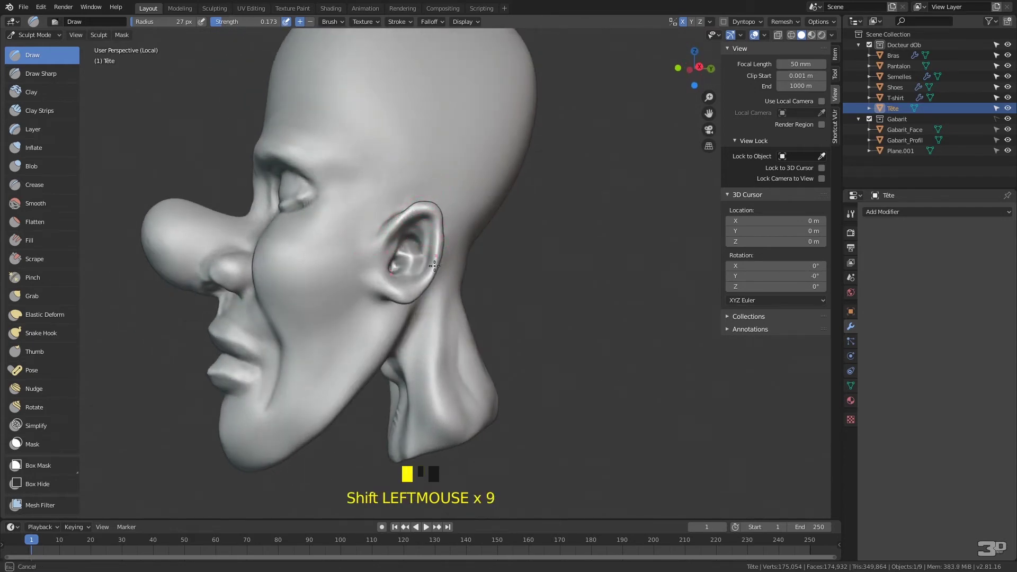
pyautogui.middleClick(427, 271)
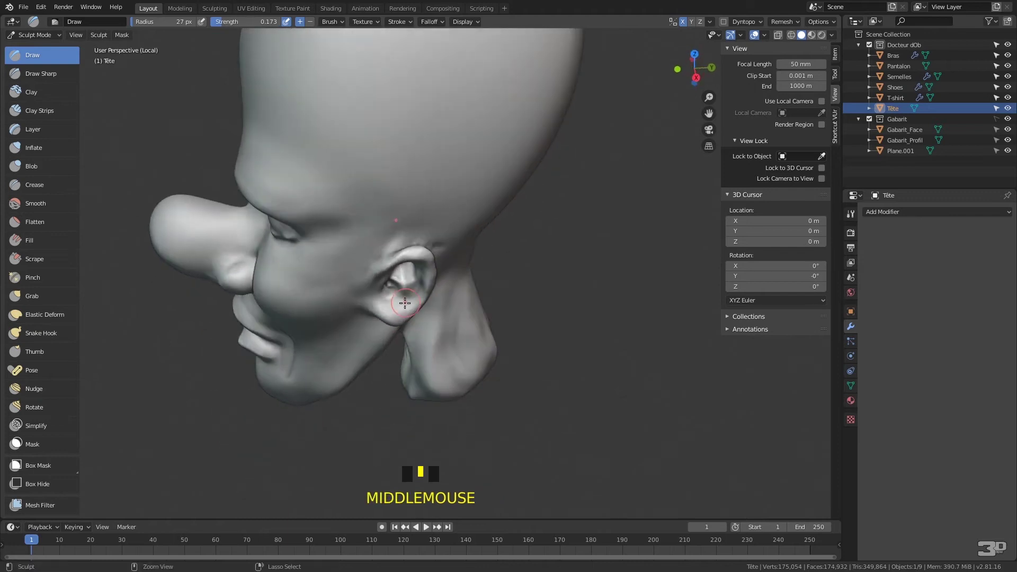
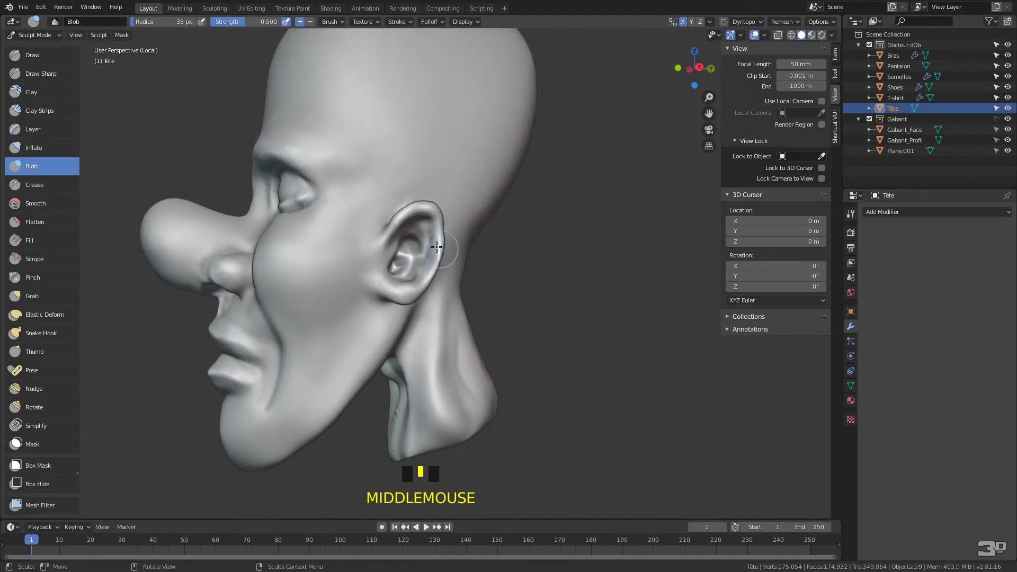
pyautogui.moveTo(384, 249); pyautogui.dragTo(415, 258)
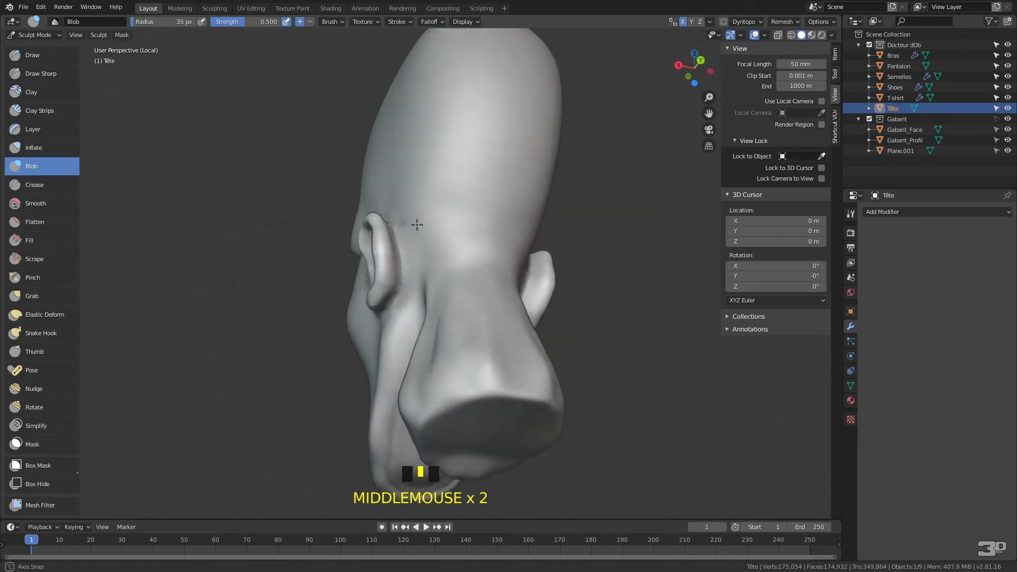
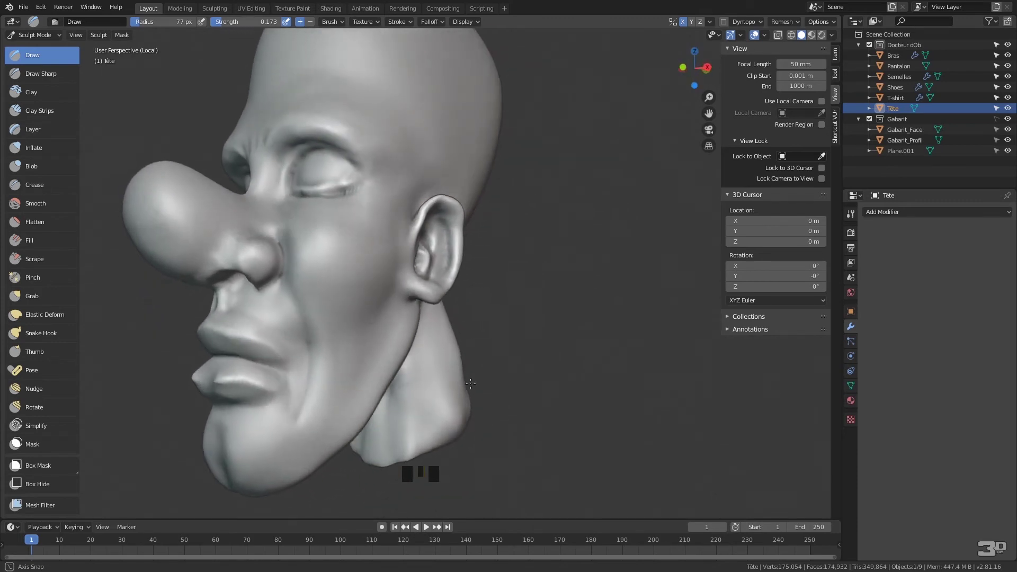
# Step: Sculpt the cheek beside the nose with the Draw brush at 77 px, 0.173 strength
pyautogui.moveTo(311, 254); pyautogui.dragTo(368, 240)
pyautogui.moveTo(406, 183); pyautogui.dragTo(373, 283)
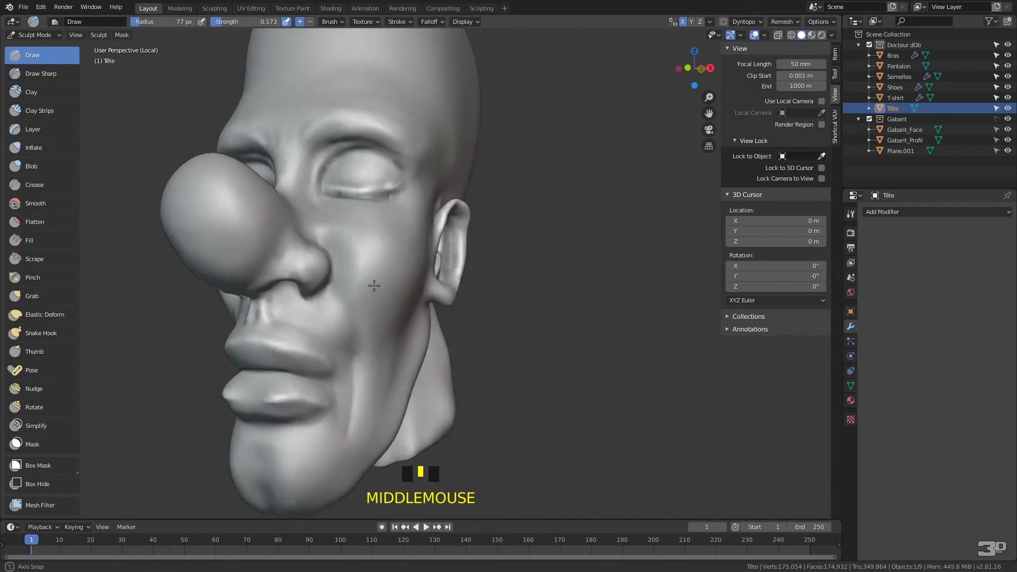
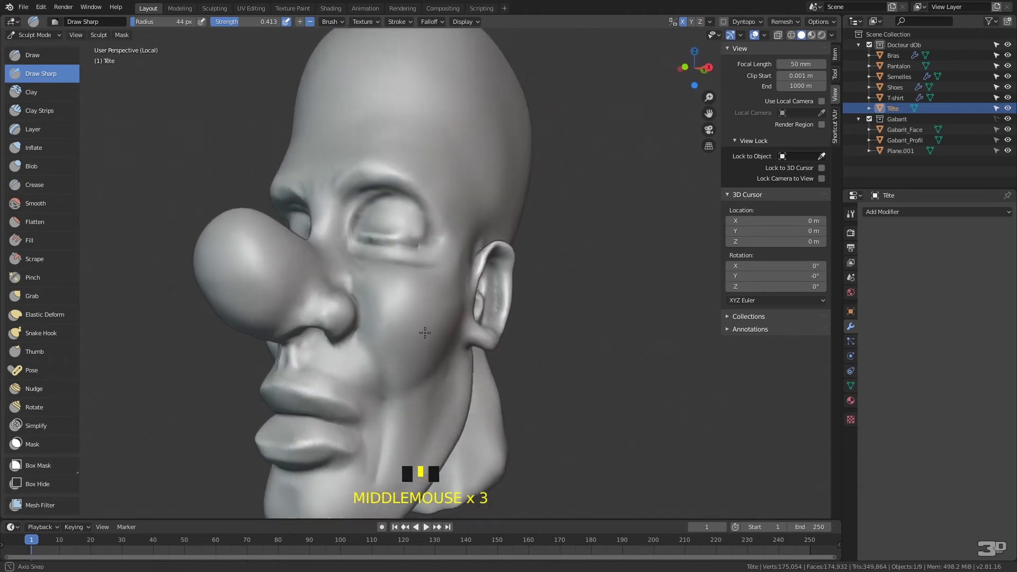
# Step: Carve a sharp crease beside the nose and along the cheek, undoing three attempts
pyautogui.moveTo(333, 336); pyautogui.dragTo(356, 299)
pyautogui.moveTo(356, 299); pyautogui.dragTo(275, 326)
pyautogui.moveTo(275, 325); pyautogui.dragTo(323, 293)
pyautogui.press('ctrl+z')
pyautogui.press('ctrl+z')
pyautogui.press('ctrl+z')
# Step: Carve creases under the closed eye and sharpen the fold beside the nostril
pyautogui.moveTo(278, 324); pyautogui.dragTo(344, 323)
pyautogui.middleClick(345, 323)
pyautogui.moveTo(367, 319); pyautogui.dragTo(421, 312)
pyautogui.moveTo(421, 312); pyautogui.dragTo(375, 329)
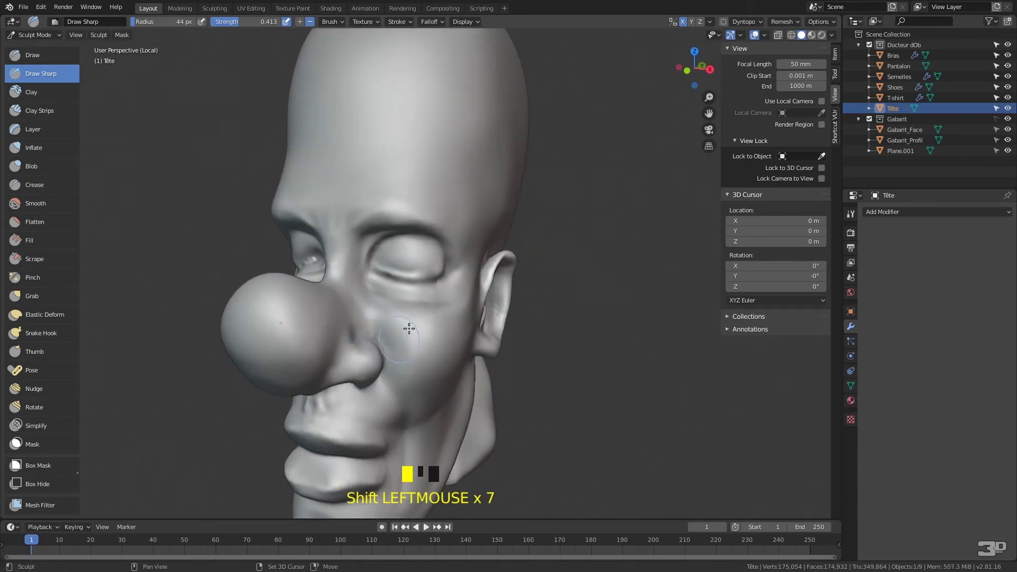
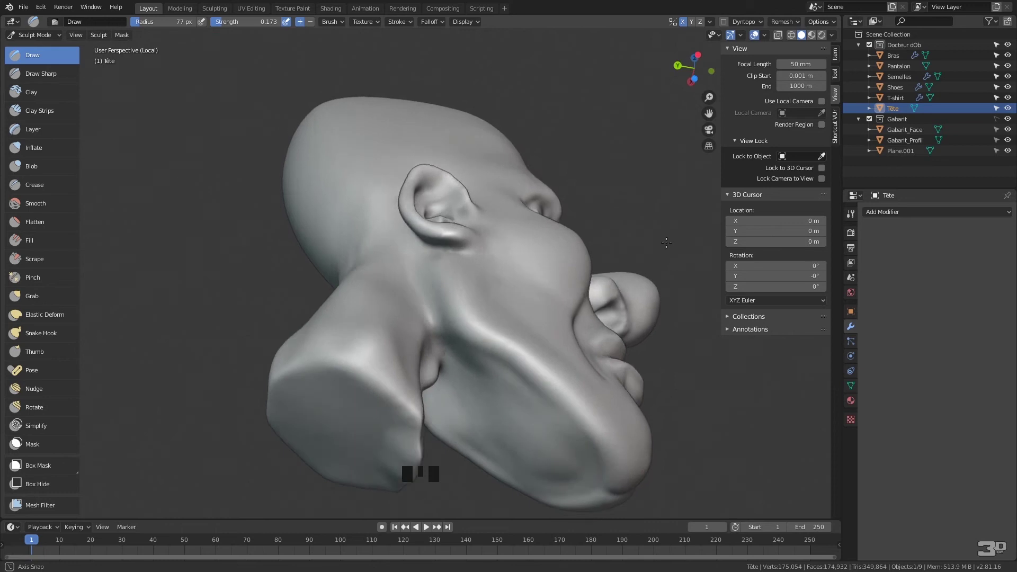
# Step: Orbit beneath the head to look up at the jaw and neck underside
pyautogui.moveTo(481, 288); pyautogui.dragTo(565, 356)
pyautogui.moveTo(565, 355); pyautogui.dragTo(351, 394)
pyautogui.moveTo(351, 394); pyautogui.dragTo(477, 356)
pyautogui.middleClick(477, 356)
# Step: Grab-pull the jaw underside and jaw-neck junction into shape, then return to front view
pyautogui.moveTo(456, 411); pyautogui.dragTo(491, 421)
pyautogui.moveTo(492, 421); pyautogui.dragTo(66, 299)
pyautogui.moveTo(66, 299); pyautogui.dragTo(509, 430)
pyautogui.moveTo(509, 431); pyautogui.dragTo(413, 262)
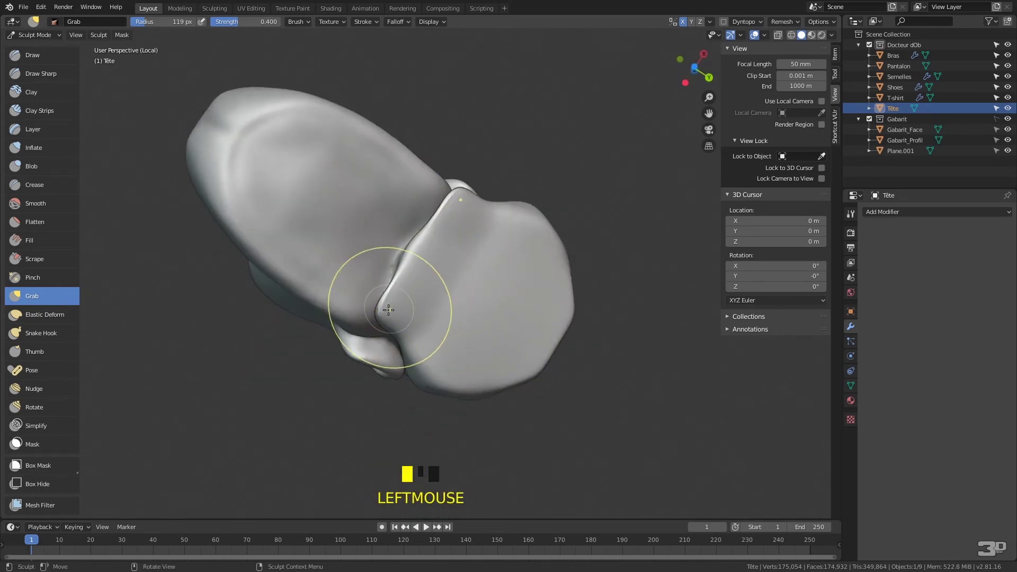
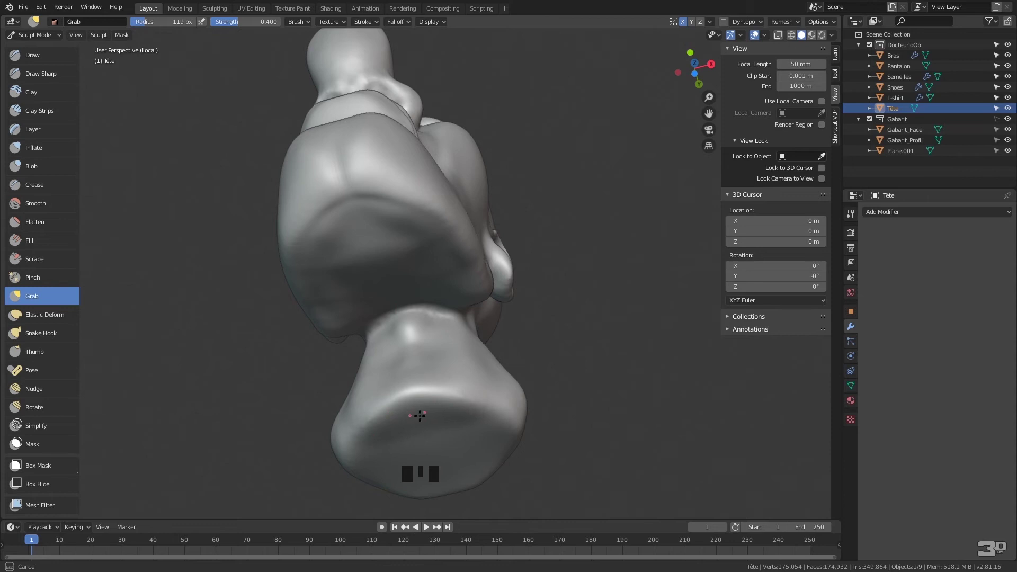
pyautogui.moveTo(461, 389); pyautogui.dragTo(79, 63)
pyautogui.moveTo(80, 63); pyautogui.dragTo(482, 336)
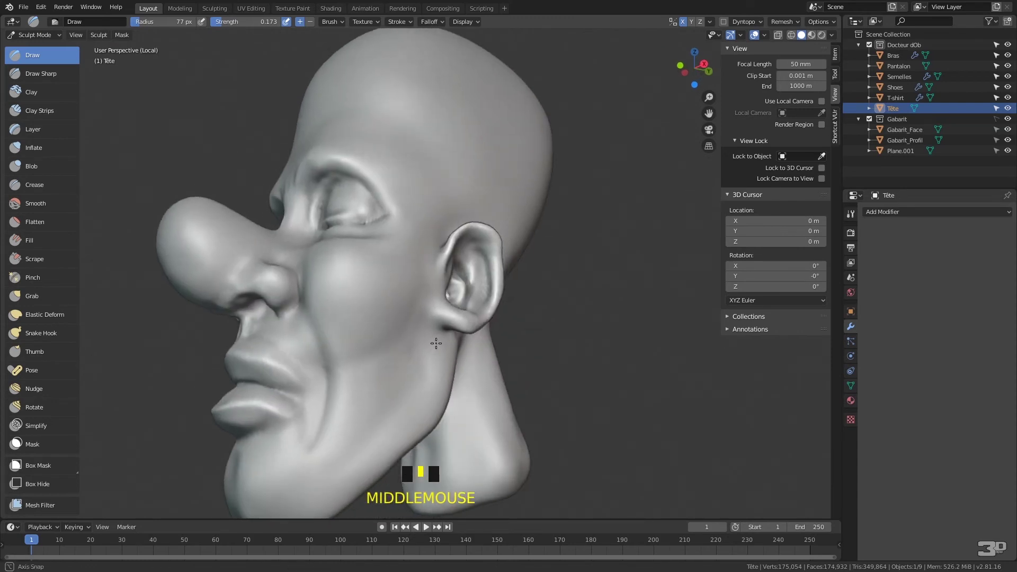
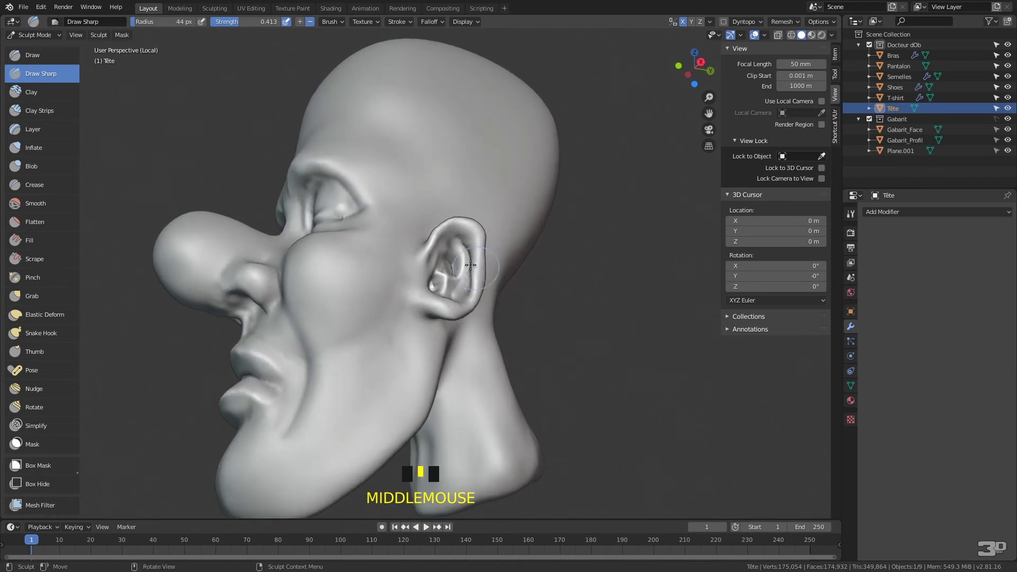
# Step: Carve a sharp Draw Sharp crease inside the ear's inner hollow
pyautogui.moveTo(454, 267); pyautogui.dragTo(471, 271)
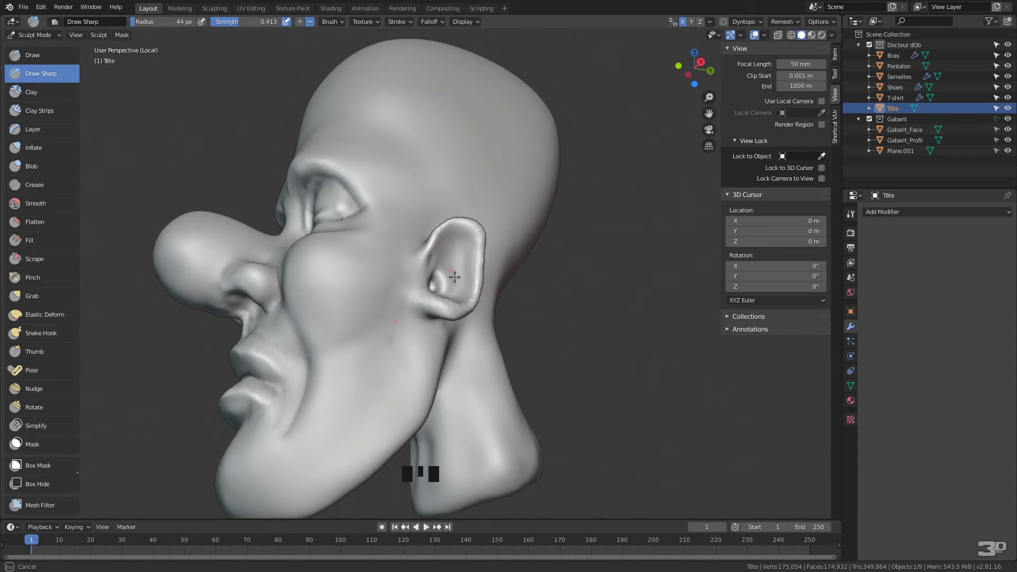
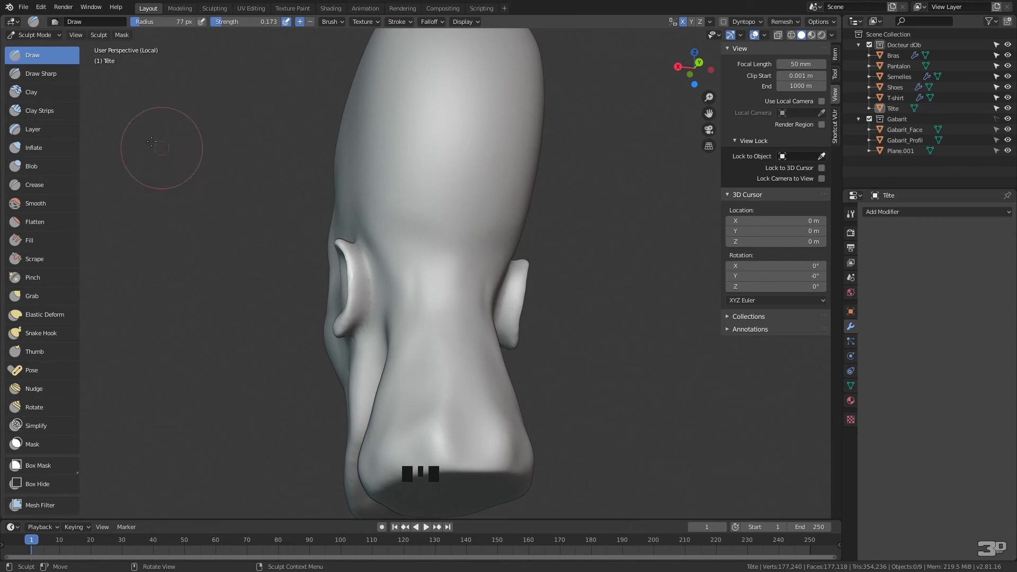
# Step: Stroke clay along the back of the ear with the Draw brush, then undo the unwanted strokes
pyautogui.moveTo(62, 97); pyautogui.dragTo(418, 192)
pyautogui.press('ctrl+z')
pyautogui.press('ctrl+z')
pyautogui.press('ctrl+z')
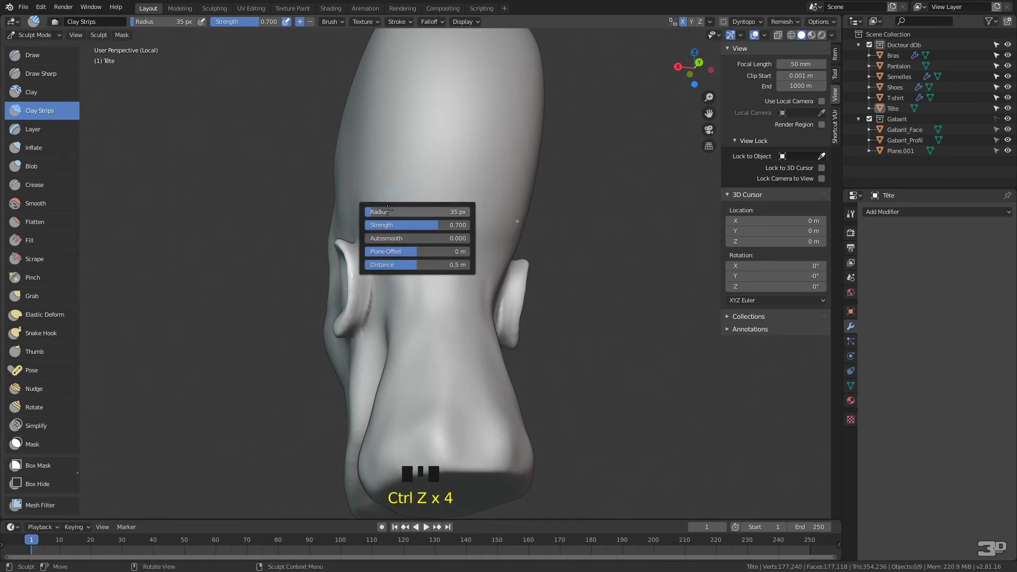
# Step: Build up clay on the back of the head behind the ear with repeated Draw strokes
pyautogui.moveTo(400, 206); pyautogui.dragTo(355, 312)
pyautogui.moveTo(355, 311); pyautogui.dragTo(334, 263)
pyautogui.moveTo(333, 264); pyautogui.dragTo(353, 263)
pyautogui.moveTo(353, 263); pyautogui.dragTo(374, 280)
pyautogui.moveTo(375, 279); pyautogui.dragTo(446, 316)
pyautogui.moveTo(445, 316); pyautogui.dragTo(420, 253)
pyautogui.moveTo(420, 253); pyautogui.dragTo(434, 256)
pyautogui.moveTo(433, 257); pyautogui.dragTo(426, 231)
pyautogui.moveTo(427, 231); pyautogui.dragTo(428, 269)
pyautogui.moveTo(427, 268); pyautogui.dragTo(471, 269)
pyautogui.moveTo(471, 269); pyautogui.dragTo(431, 314)
pyautogui.moveTo(432, 314); pyautogui.dragTo(433, 289)
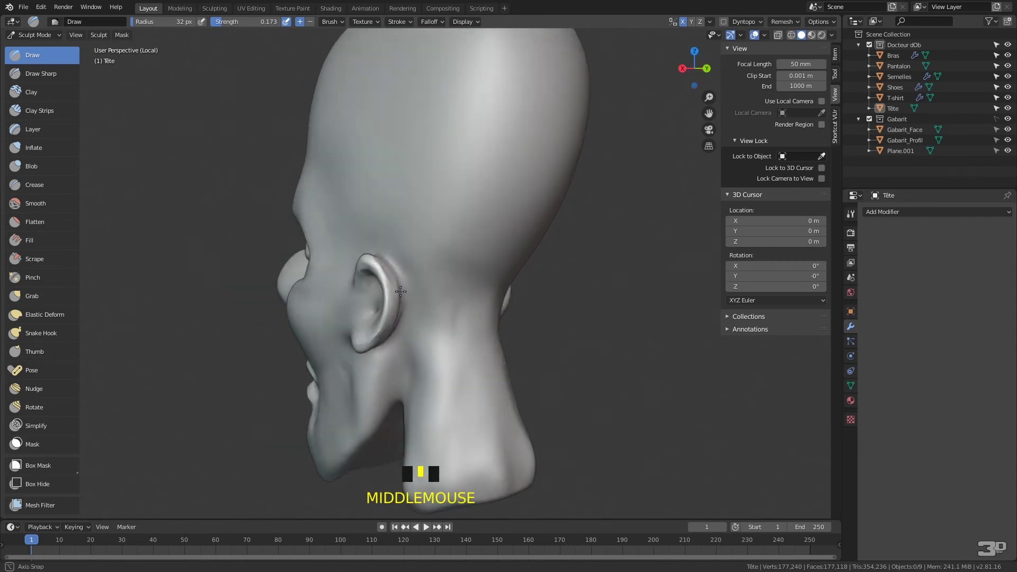
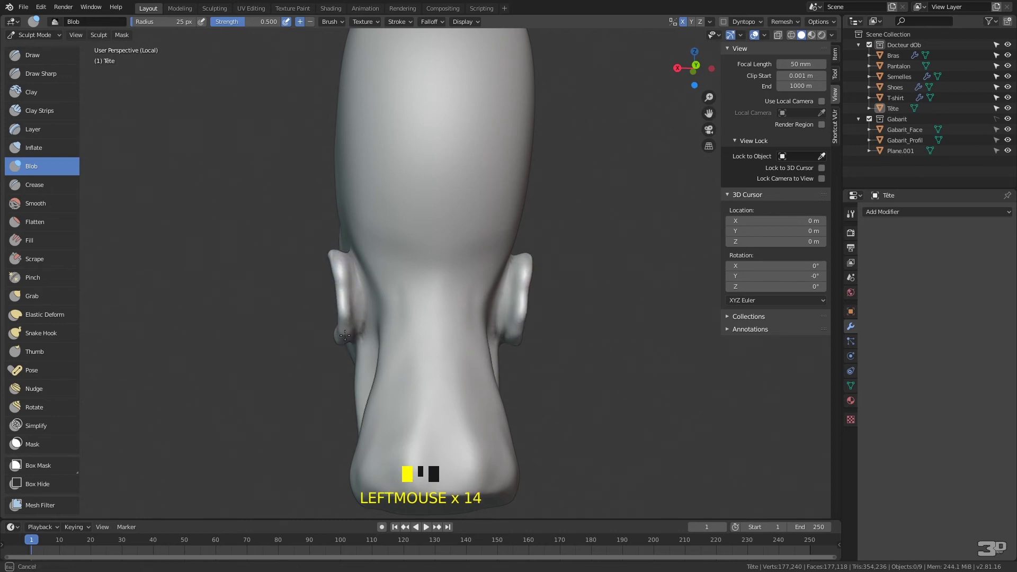
# Step: Add rounded bulk to the lower ear and earlobe with the Blob brush from behind
pyautogui.moveTo(362, 287); pyautogui.dragTo(344, 311)
pyautogui.moveTo(343, 310); pyautogui.dragTo(378, 244)
pyautogui.moveTo(378, 245); pyautogui.dragTo(355, 315)
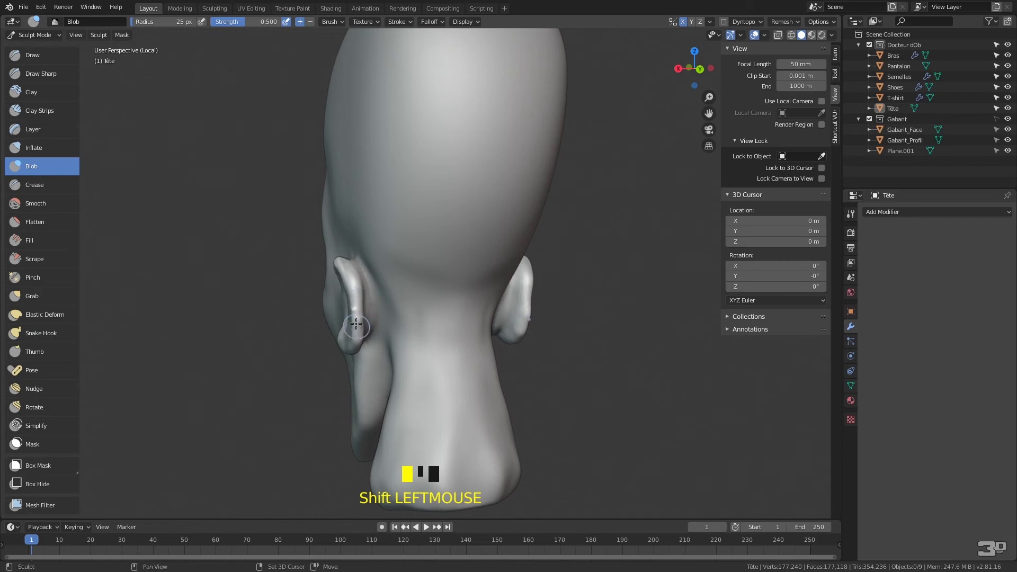
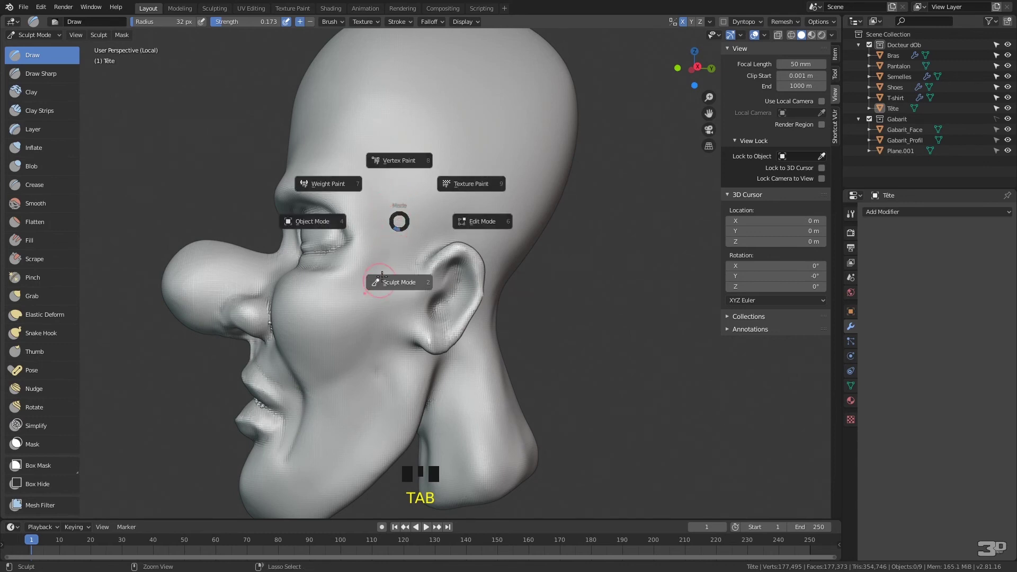
# Step: Switch to Object Mode, Shade Smooth the head, and return to Sculpt Mode
pyautogui.press('ctrl+Tab')
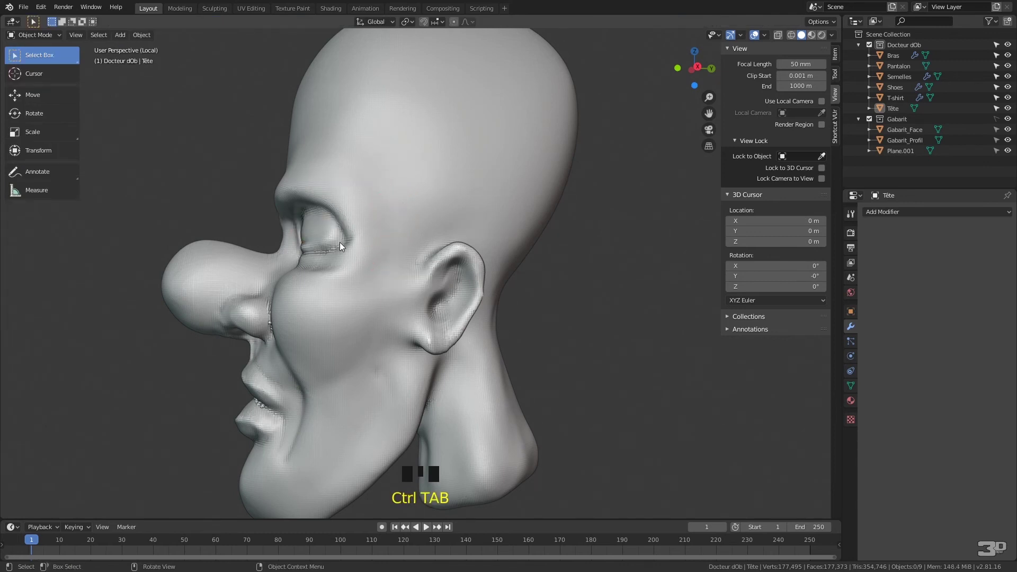
pyautogui.click(439, 185)
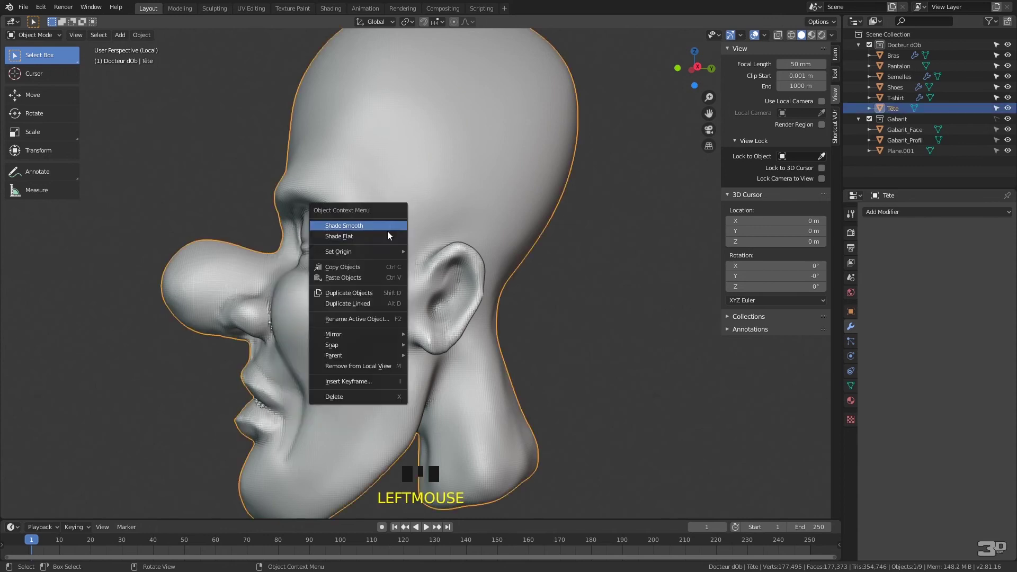
pyautogui.moveTo(374, 218); pyautogui.dragTo(363, 297)
pyautogui.press('ctrl+Tab')
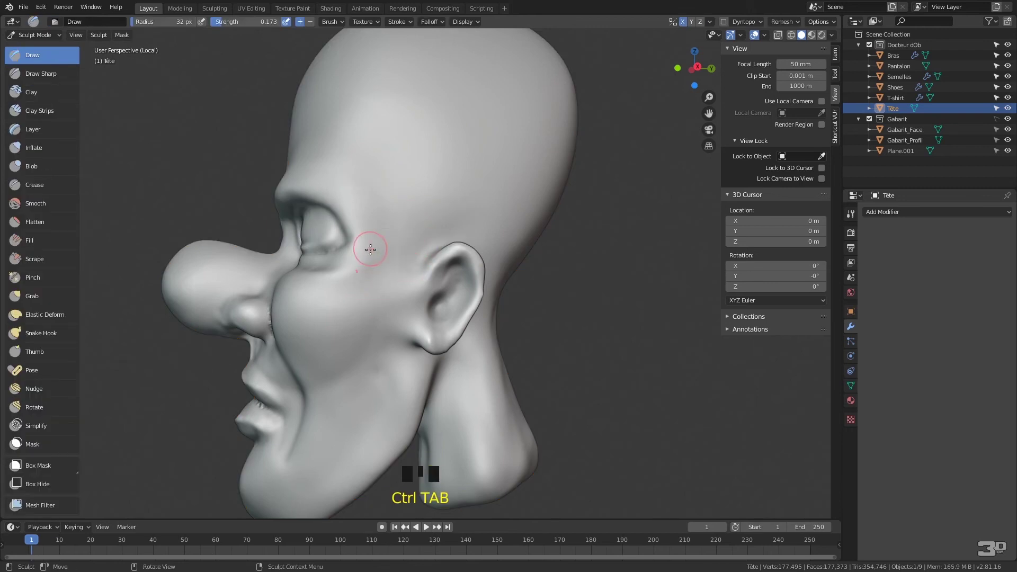
# Step: Sculpt a fold at the mouth corner and deepen the crease beside the lips
pyautogui.moveTo(302, 267); pyautogui.dragTo(353, 335)
pyautogui.moveTo(354, 335); pyautogui.dragTo(326, 386)
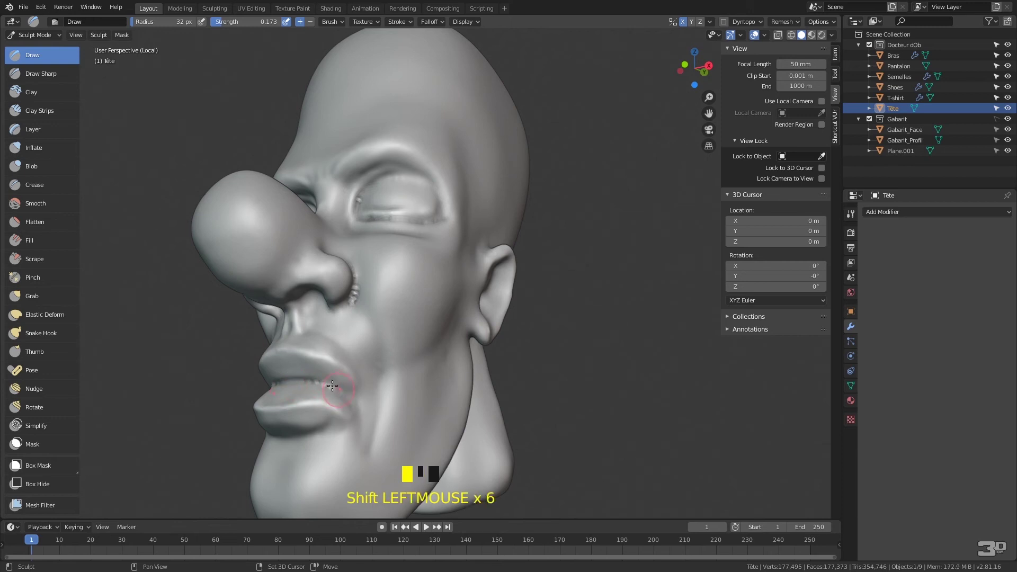
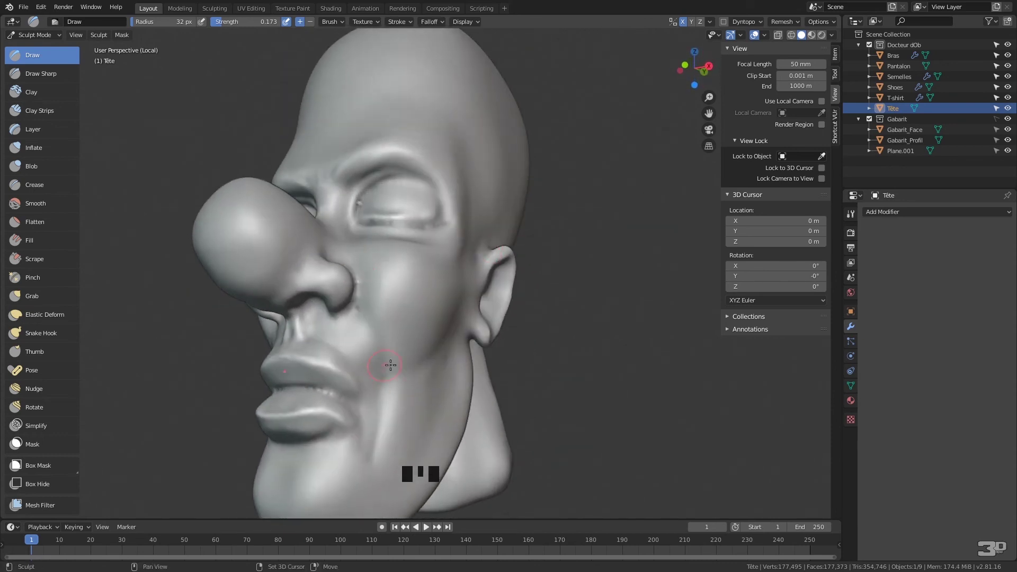
pyautogui.moveTo(369, 342); pyautogui.dragTo(56, 78)
# Step: Shape the cheek and the nose-to-mouth fold around the lips with the Draw brush
pyautogui.moveTo(56, 78); pyautogui.dragTo(340, 306)
pyautogui.moveTo(340, 306); pyautogui.dragTo(281, 352)
pyautogui.moveTo(281, 352); pyautogui.dragTo(261, 348)
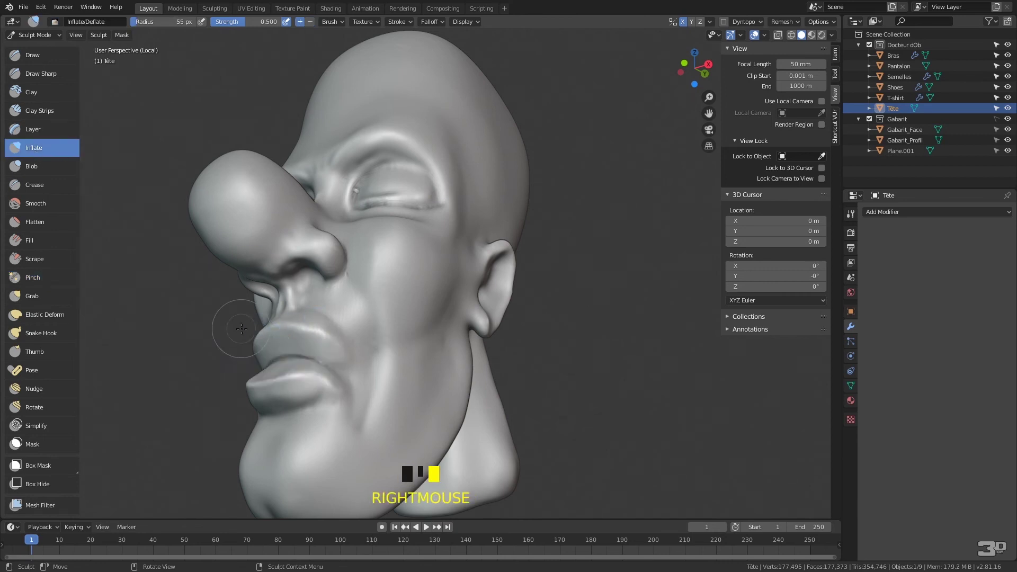
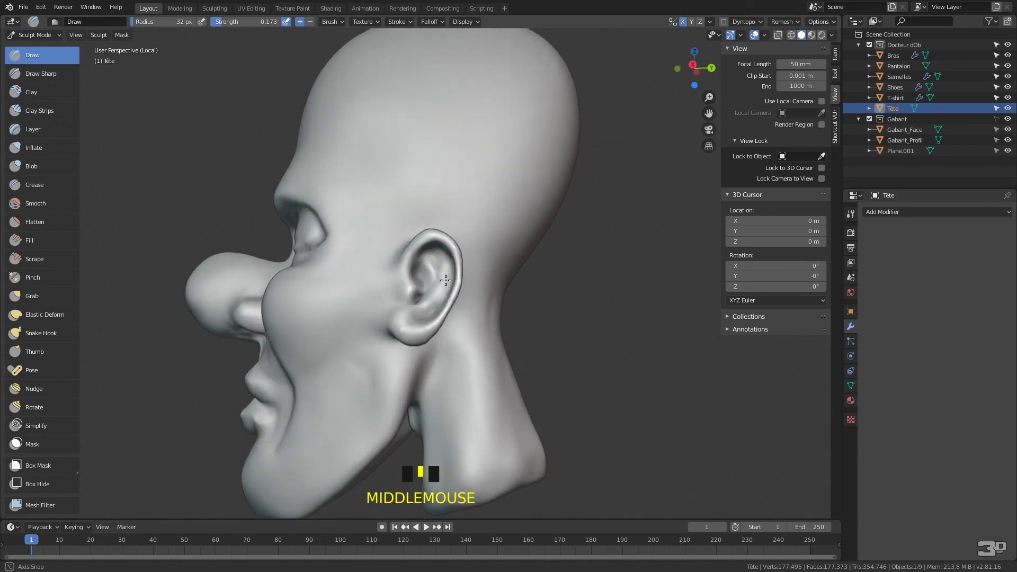
# Step: Sculpt detail and refine the folds inside the ear with the Draw brush
pyautogui.moveTo(422, 310); pyautogui.dragTo(439, 287)
pyautogui.moveTo(439, 287); pyautogui.dragTo(412, 319)
pyautogui.moveTo(412, 319); pyautogui.dragTo(476, 289)
pyautogui.moveTo(476, 289); pyautogui.dragTo(51, 148)
# Step: Strengthen the brow ridge over the closed eye and shape the cheek below it
pyautogui.moveTo(52, 148); pyautogui.dragTo(511, 325)
pyautogui.moveTo(512, 325); pyautogui.dragTo(482, 333)
pyautogui.moveTo(482, 333); pyautogui.dragTo(476, 293)
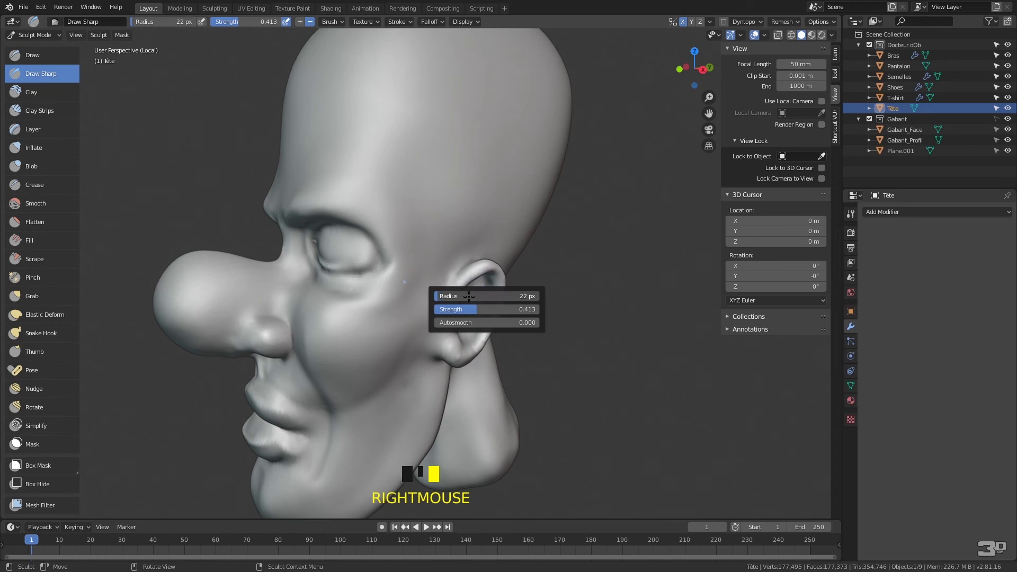
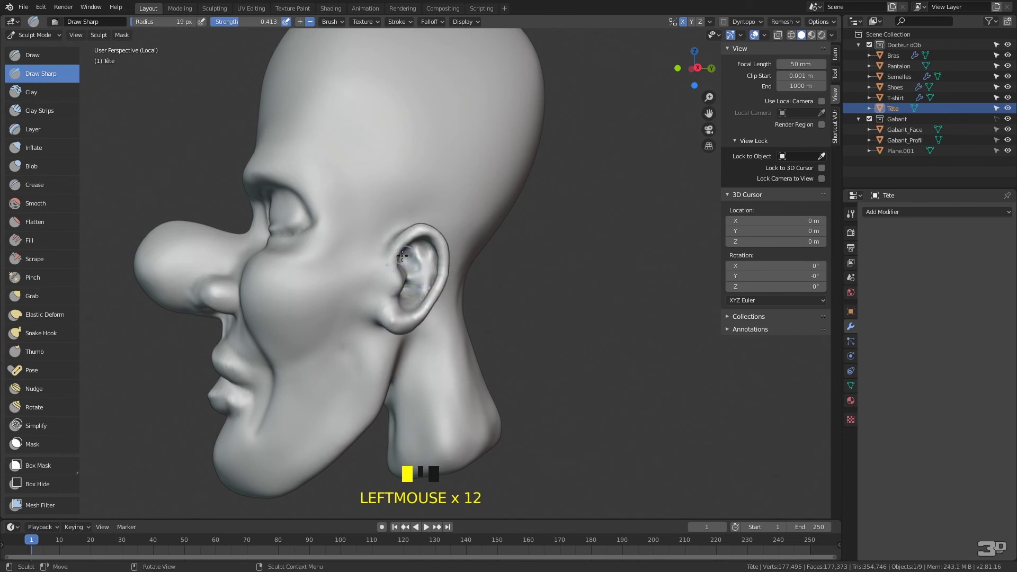
# Step: Carve a sharp groove inside the ear with Draw Sharp, then view the head from below
pyautogui.moveTo(469, 245); pyautogui.dragTo(423, 329)
pyautogui.moveTo(423, 329); pyautogui.dragTo(451, 294)
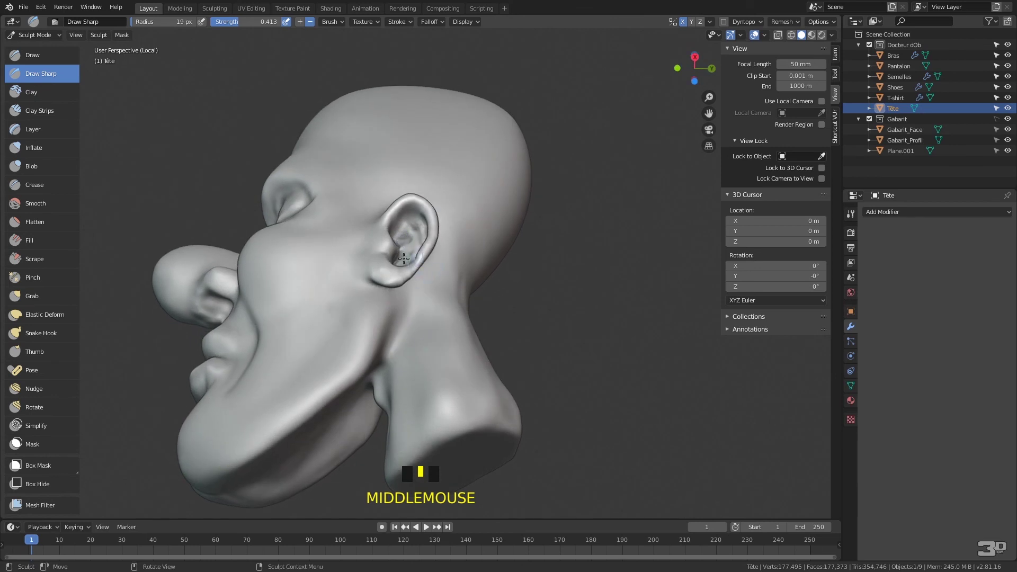
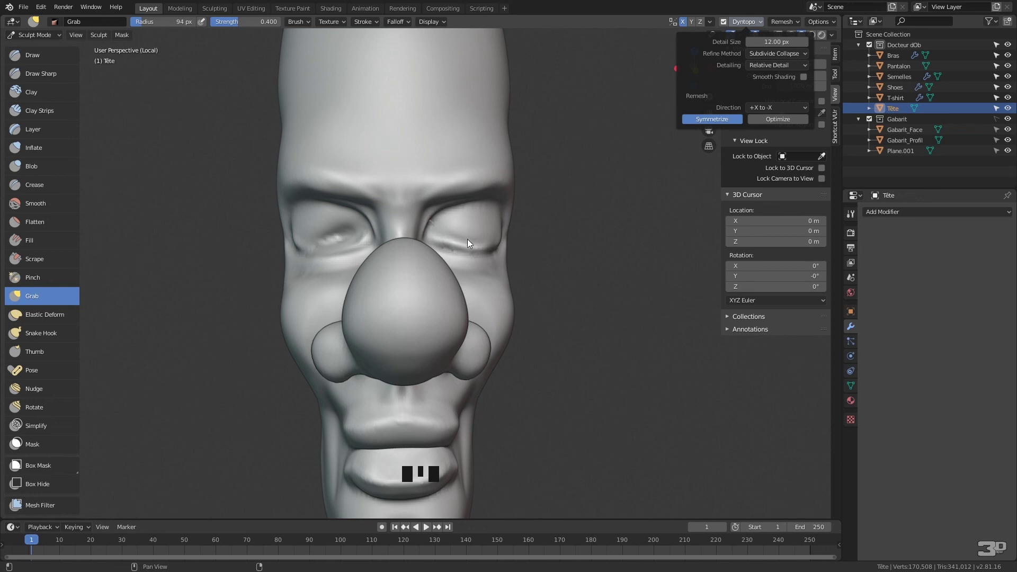
# Step: Change the viewport shading of the sculpted head surface
pyautogui.click(325, 294)
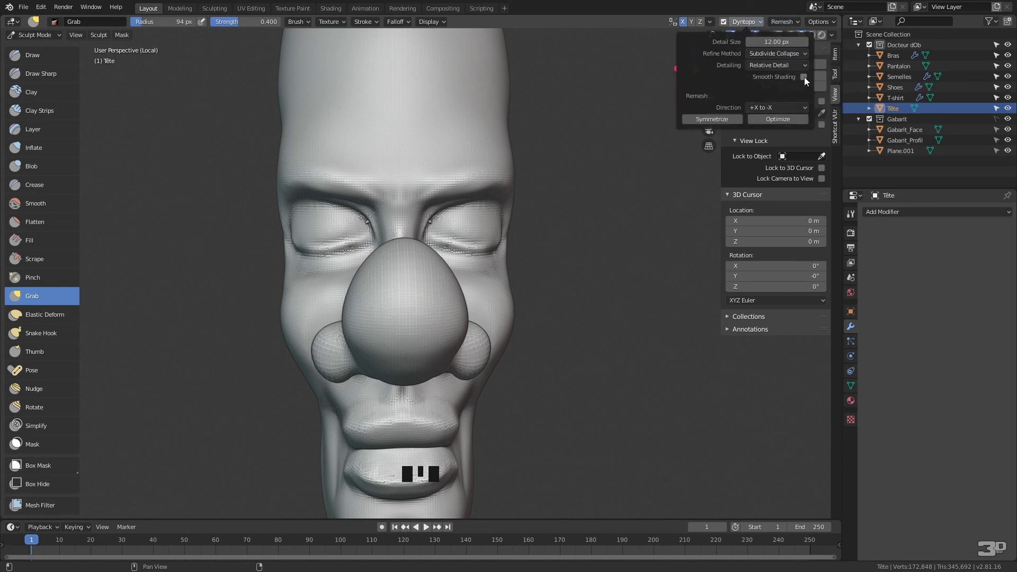
# Step: Orbit the head to view its other side and check the symmetrized ear and eye
pyautogui.moveTo(508, 274); pyautogui.dragTo(585, 278)
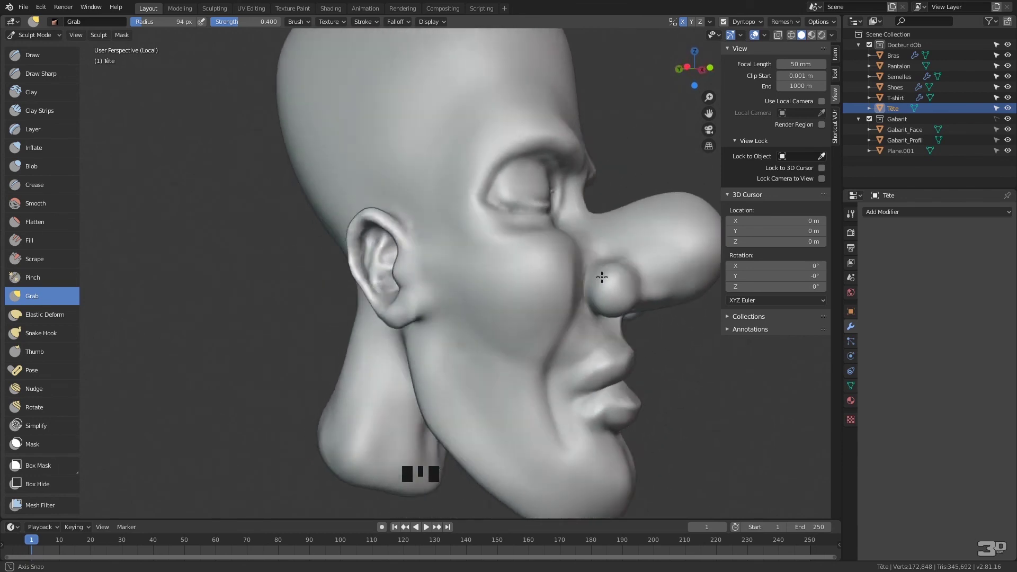
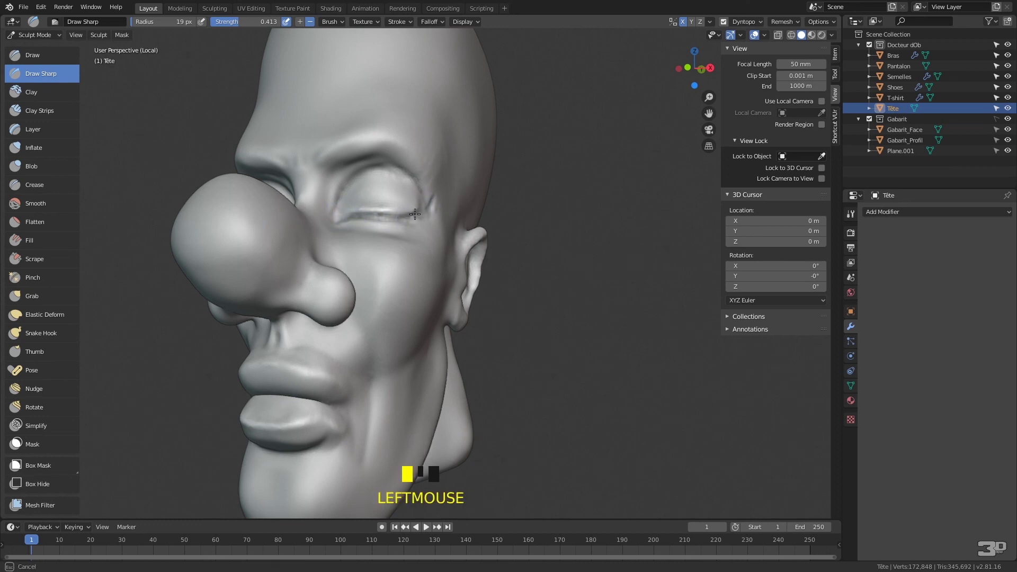
# Step: Carve a Draw Sharp crease along the closed eyelid, undoing a stray stroke
pyautogui.click(407, 221)
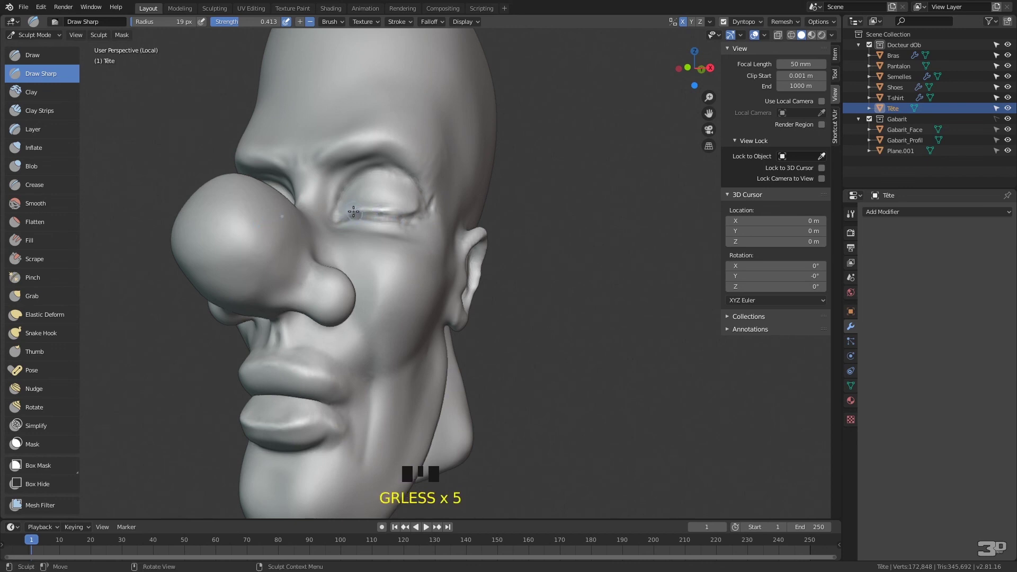
pyautogui.moveTo(393, 205); pyautogui.dragTo(380, 203)
pyautogui.press('ctrl+z')
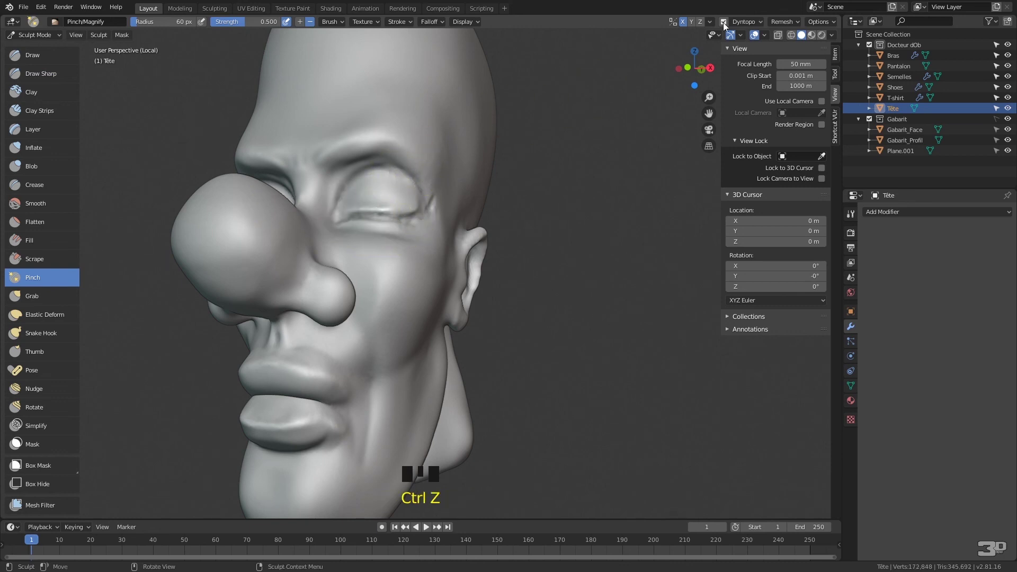
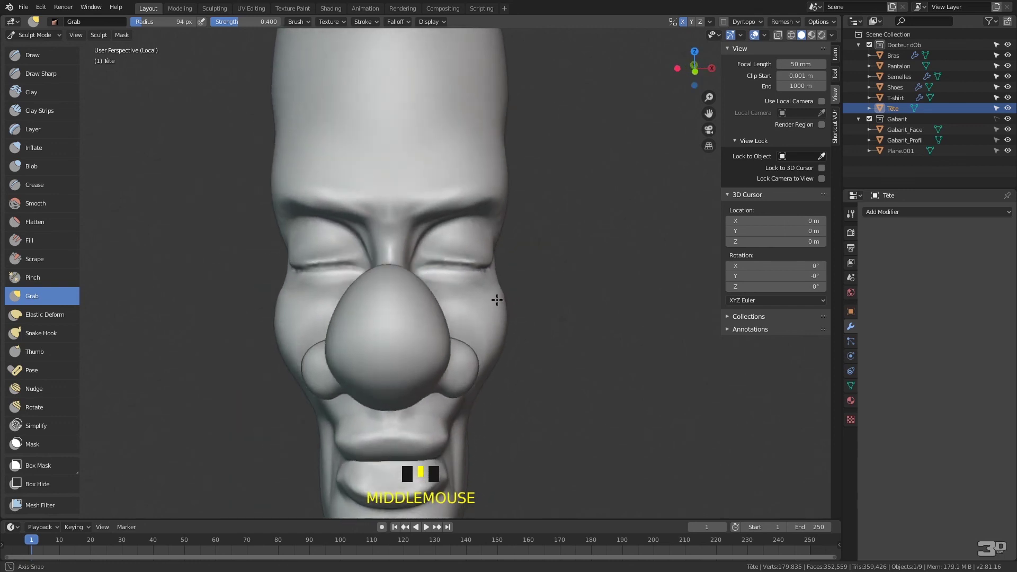
# Step: From the side view, pull the ear and its outline into shape with the Grab brush
pyautogui.moveTo(421, 202); pyautogui.dragTo(511, 214)
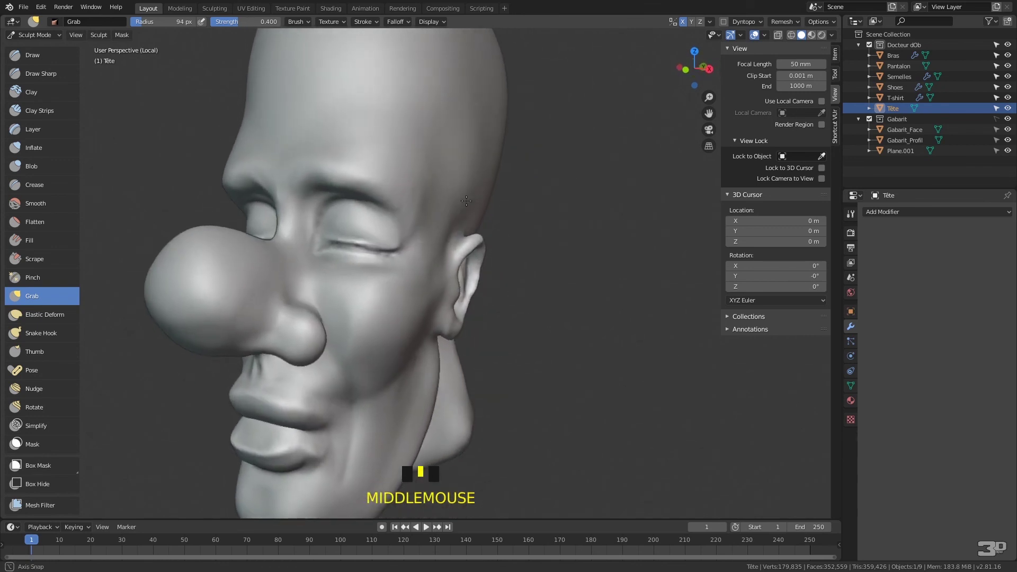
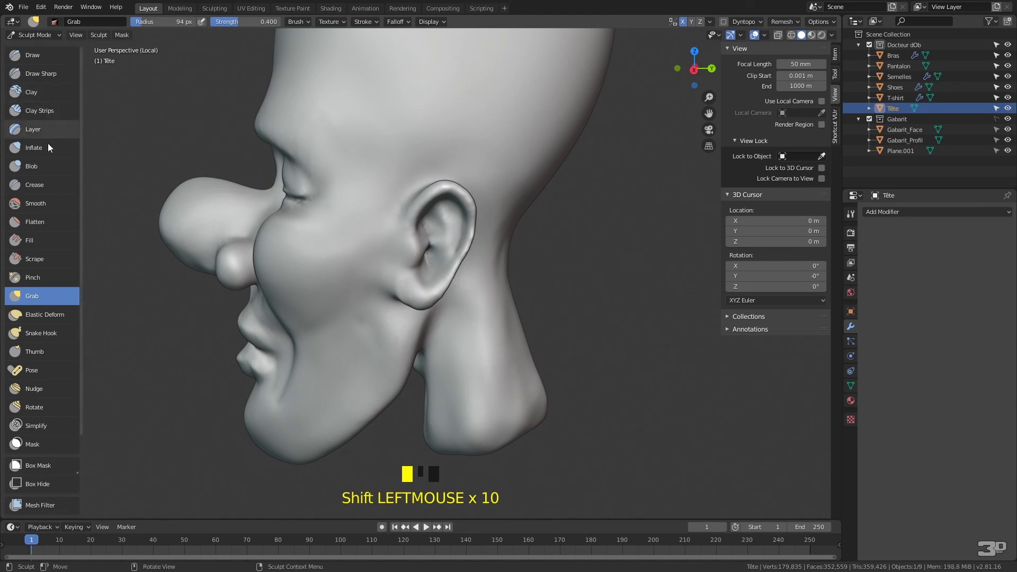
pyautogui.moveTo(443, 302); pyautogui.dragTo(393, 346)
pyautogui.moveTo(393, 346); pyautogui.dragTo(512, 287)
pyautogui.moveTo(513, 287); pyautogui.dragTo(436, 290)
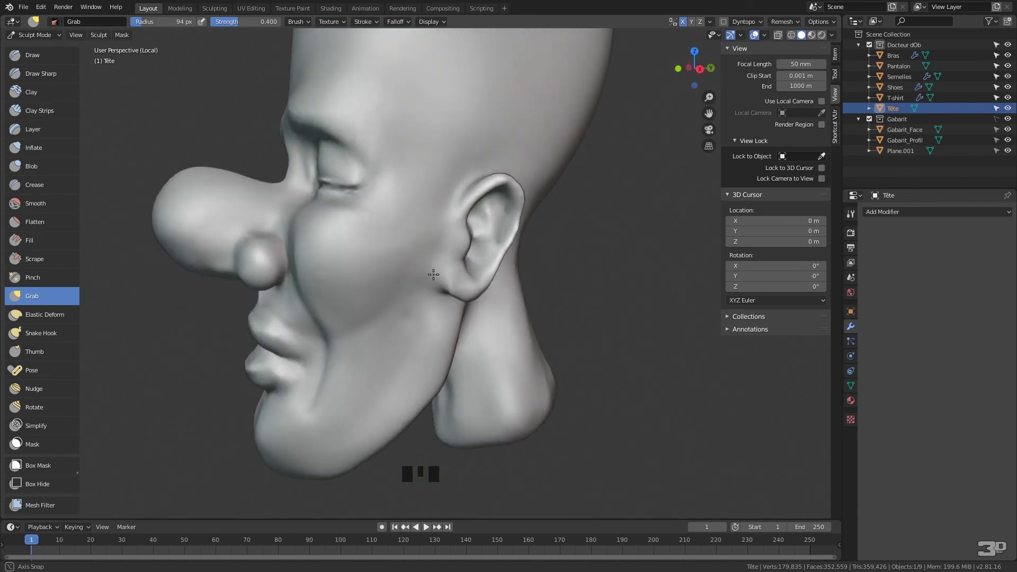